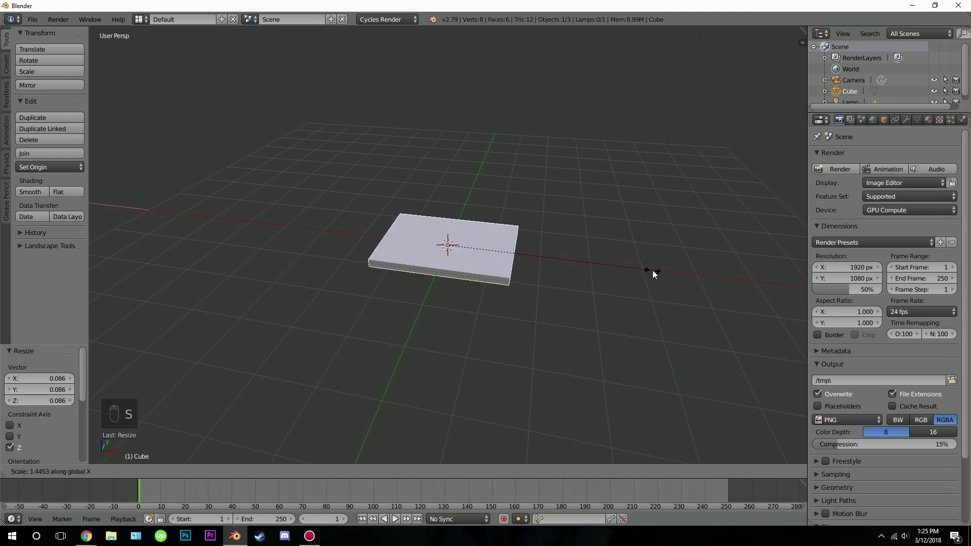
# Step: Stretch the flattened cube into a long board and tilt it down to the right in front ortho view
pyautogui.moveTo(698, 277); pyautogui.dragTo(515, 274)
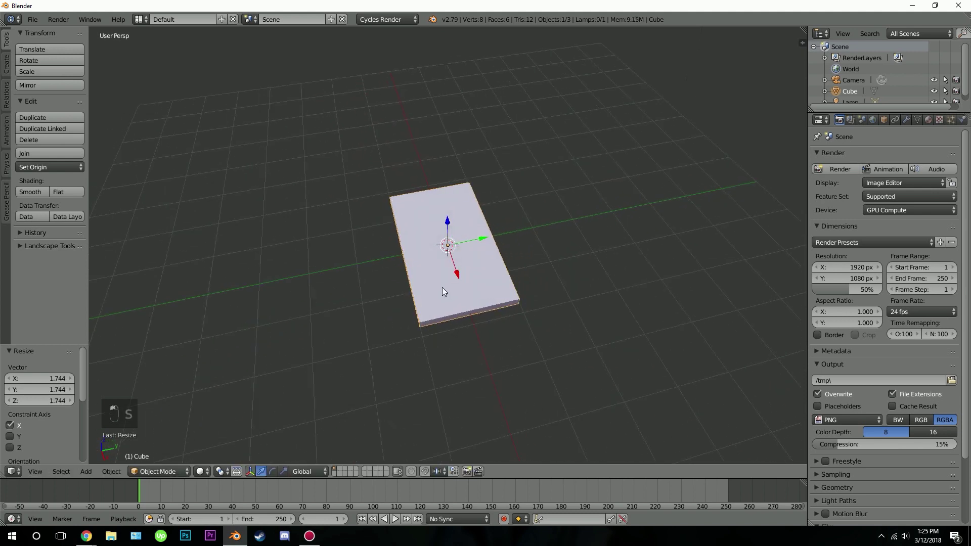
pyautogui.click(442, 291)
pyautogui.moveTo(442, 287); pyautogui.dragTo(506, 228)
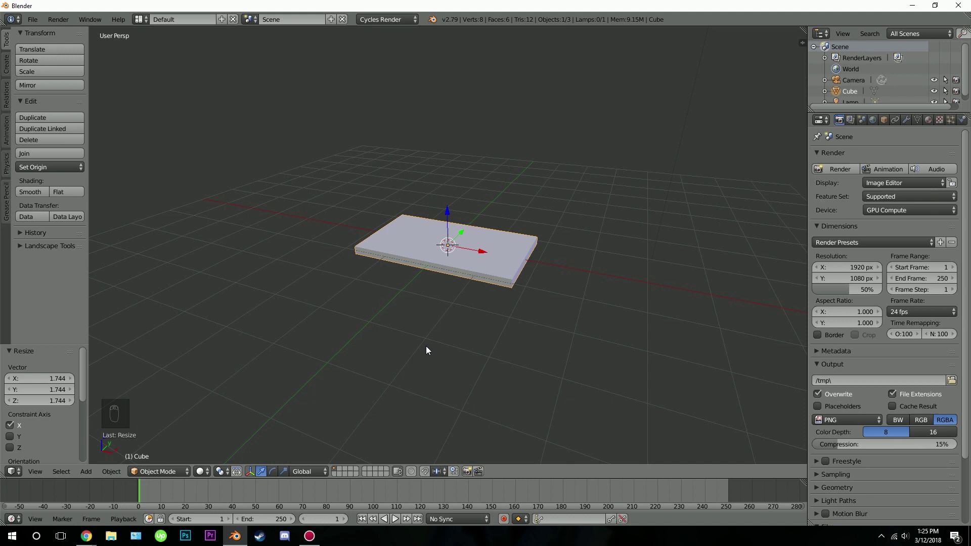
pyautogui.press('KP_1')
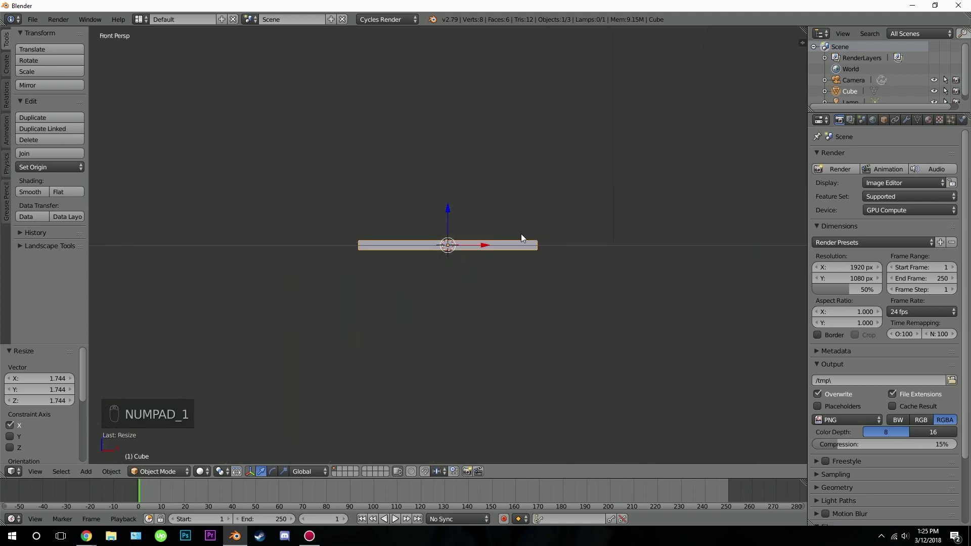
pyautogui.press('KP_5')
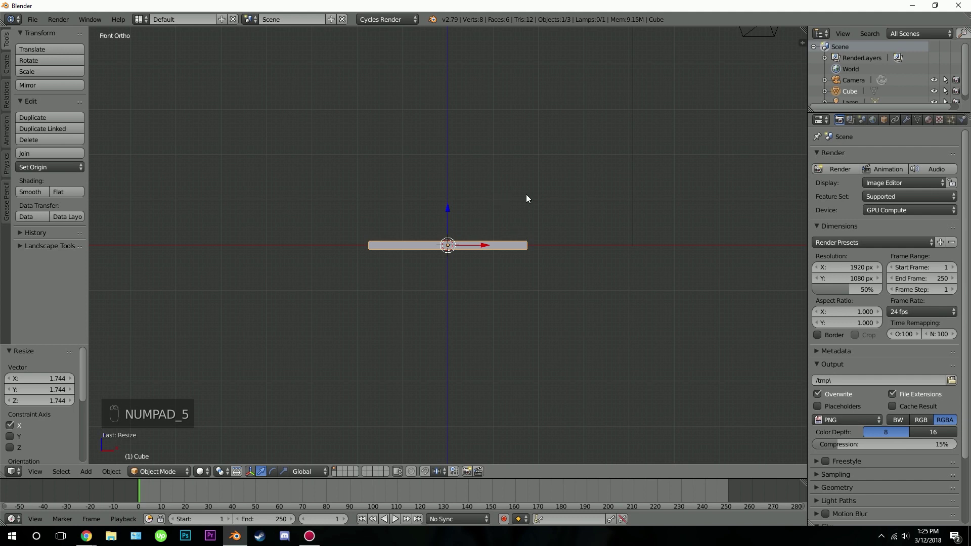
pyautogui.press('r')
pyautogui.moveTo(566, 207); pyautogui.dragTo(466, 256)
# Step: Duplicate the board below the first, tilt it the opposite way, reposition and lengthen it slightly
pyautogui.press('g')
pyautogui.moveTo(403, 162); pyautogui.dragTo(486, 251)
pyautogui.press('shift+d')
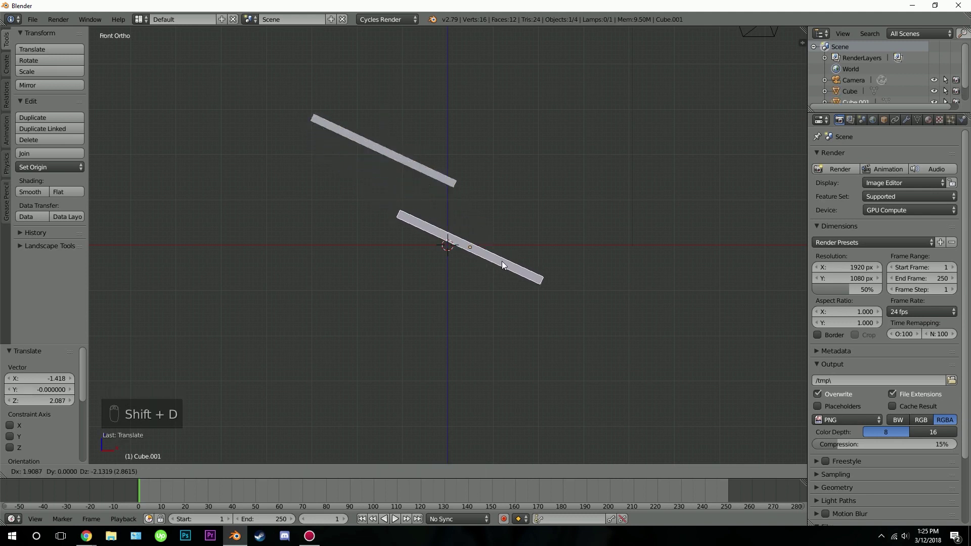
pyautogui.moveTo(507, 265); pyautogui.dragTo(586, 333)
pyautogui.press('r')
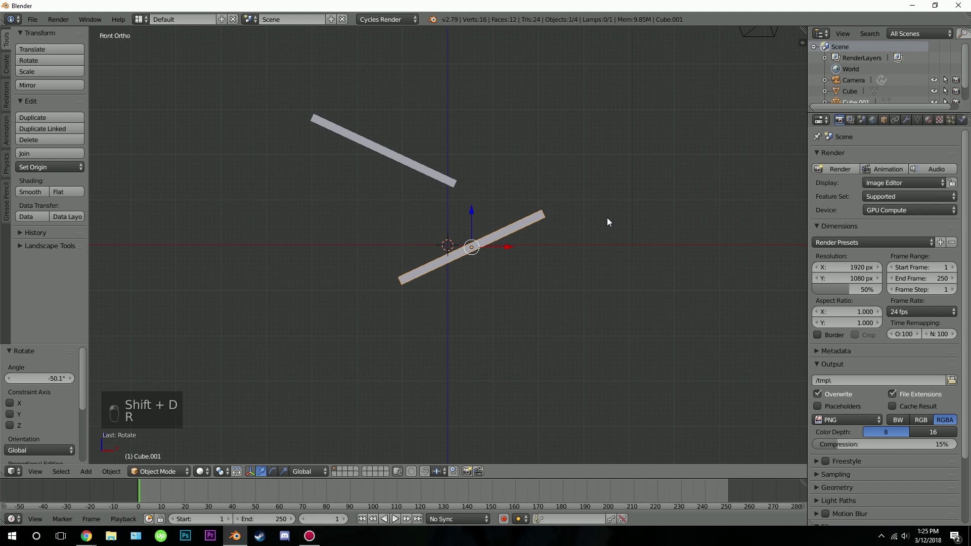
pyautogui.press('g')
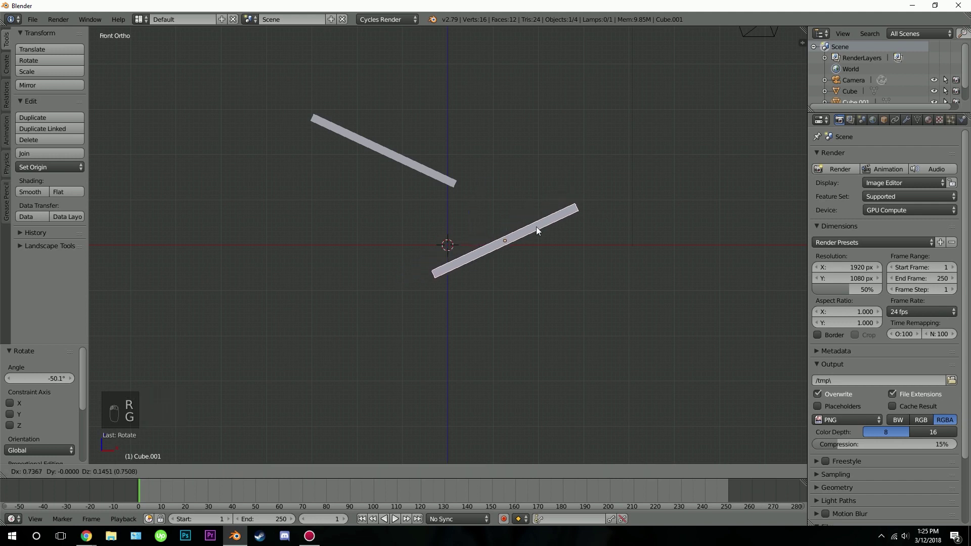
pyautogui.moveTo(545, 233); pyautogui.dragTo(628, 200)
pyautogui.press('s')
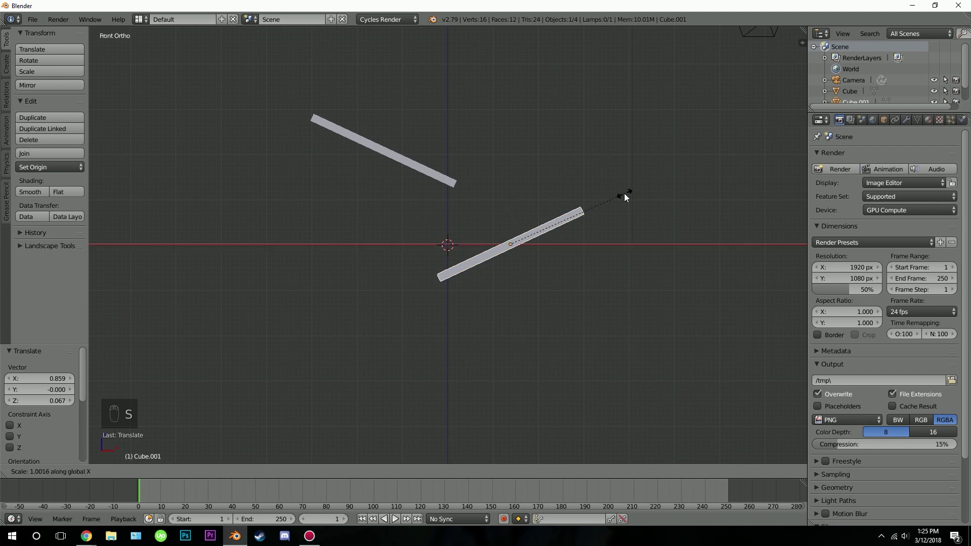
pyautogui.moveTo(648, 191); pyautogui.dragTo(635, 202)
pyautogui.press('s')
pyautogui.moveTo(678, 189); pyautogui.dragTo(437, 206)
# Step: Add a plane, lower it beneath the boards and enlarge it into a wide floor
pyautogui.press('shift+a')
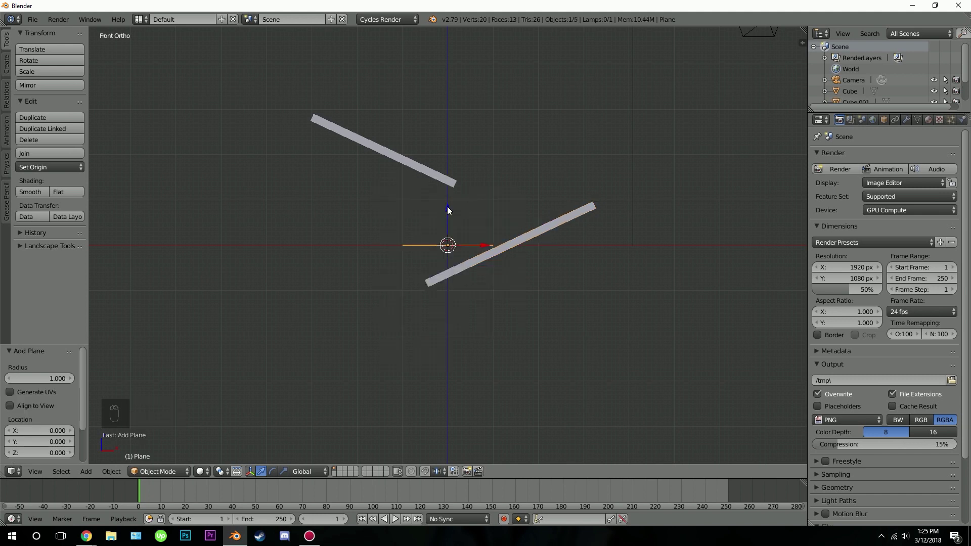
pyautogui.moveTo(452, 215); pyautogui.dragTo(432, 371)
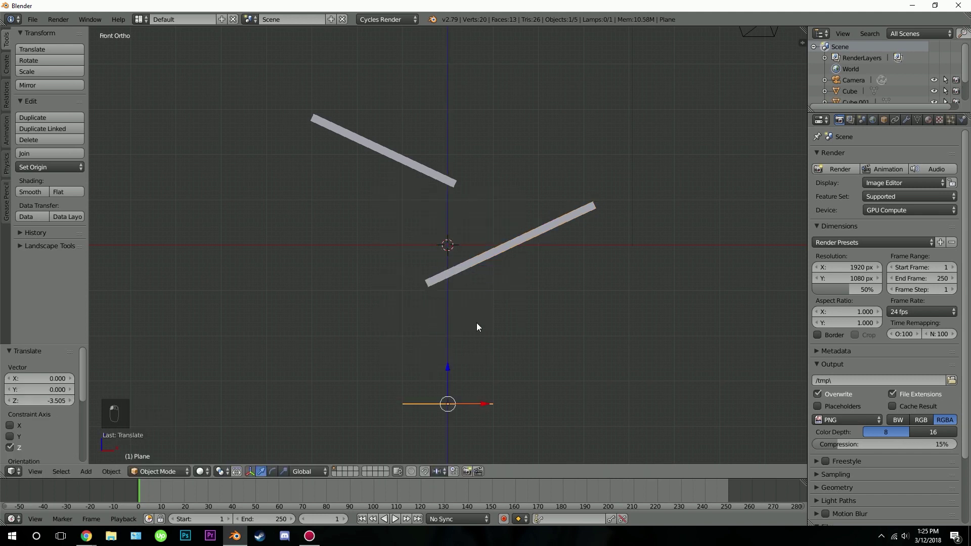
pyautogui.press('s')
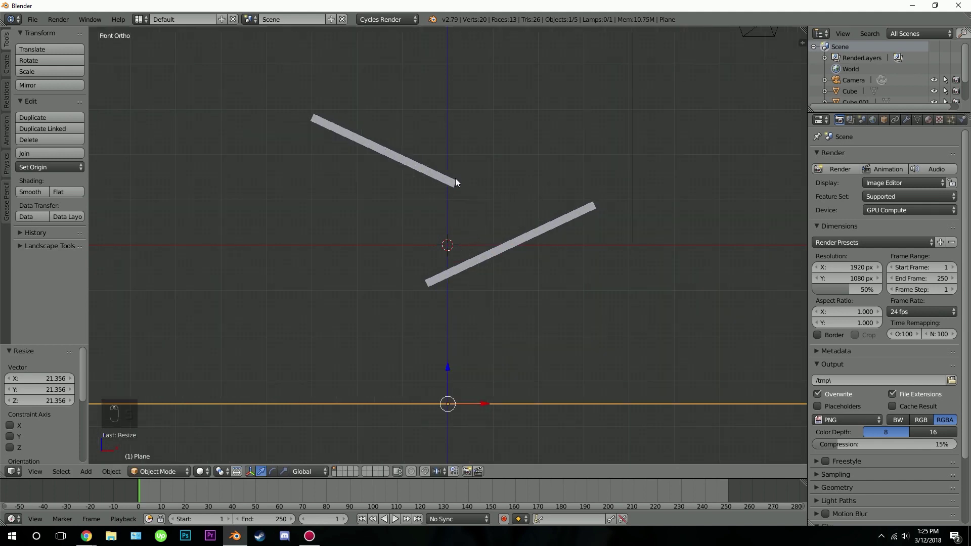
# Step: Add an icosphere and position it above the upper board
pyautogui.press('shift+a')
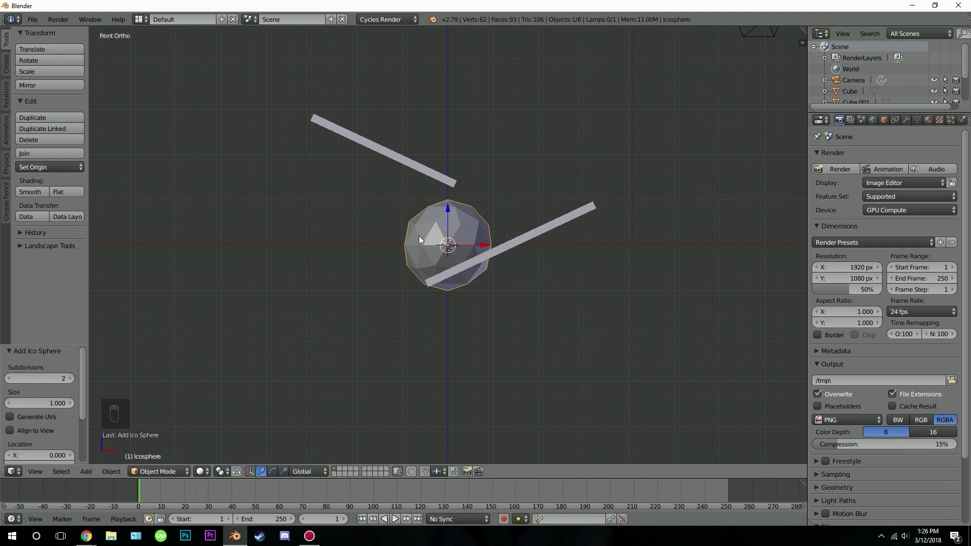
pyautogui.press('s')
pyautogui.moveTo(561, 192); pyautogui.dragTo(384, 160)
pyautogui.press('g')
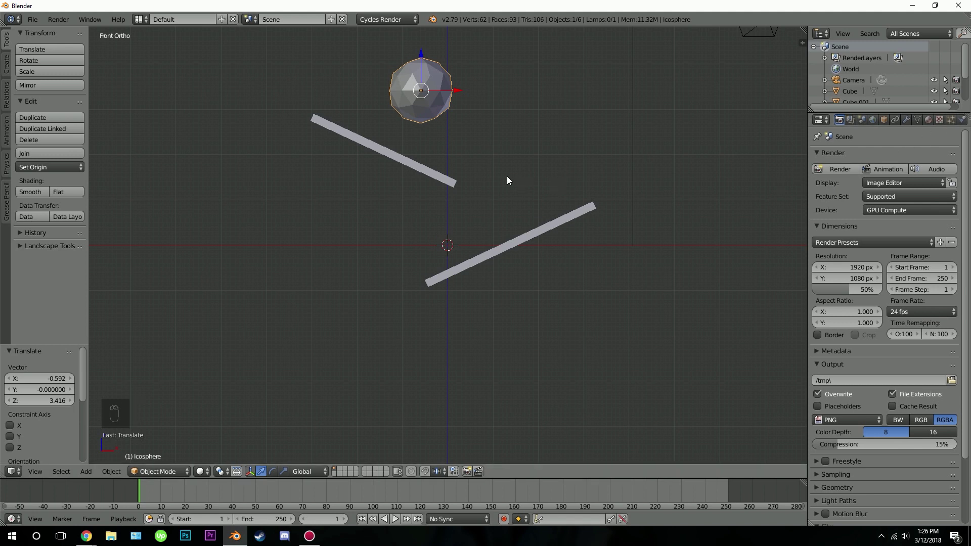
# Step: Enable Soft Body on the icosphere and Collision on the upper board, lower board and floor plane
pyautogui.moveTo(966, 124); pyautogui.dragTo(872, 322)
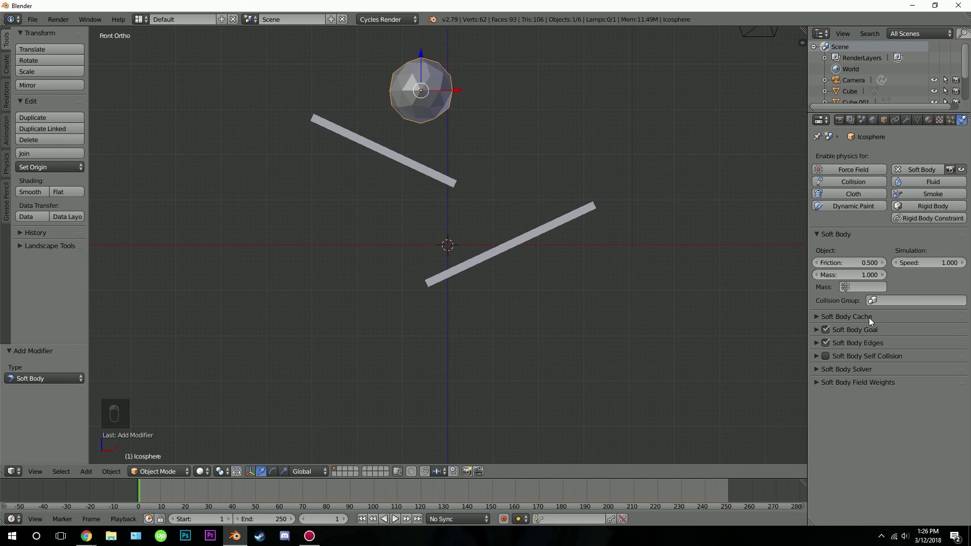
pyautogui.moveTo(448, 185); pyautogui.dragTo(435, 99)
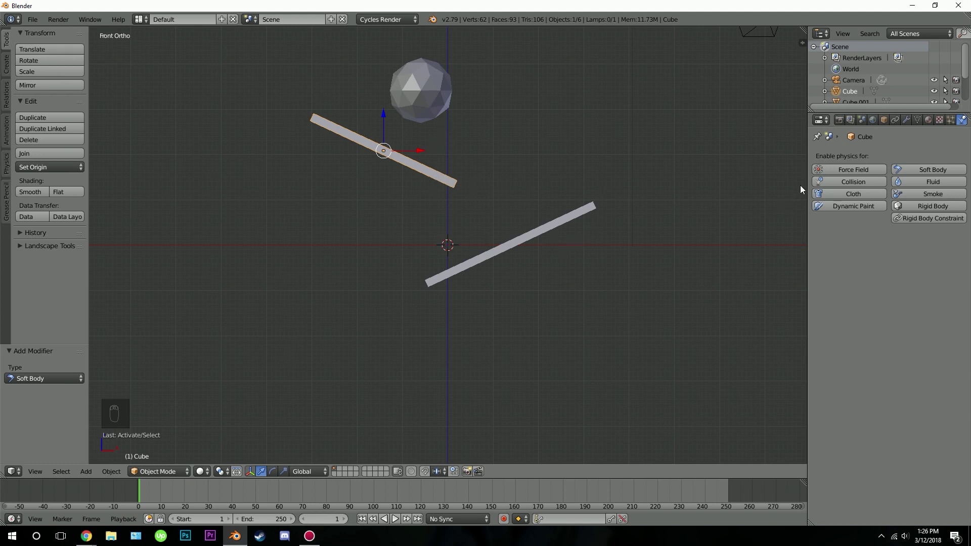
pyautogui.moveTo(861, 182); pyautogui.dragTo(567, 219)
pyautogui.moveTo(567, 220); pyautogui.dragTo(839, 188)
pyautogui.click(840, 188)
pyautogui.moveTo(849, 184); pyautogui.dragTo(638, 327)
pyautogui.press('z')
pyautogui.moveTo(638, 328); pyautogui.dragTo(542, 403)
pyautogui.middleClick(542, 403)
pyautogui.moveTo(544, 402); pyautogui.dragTo(842, 188)
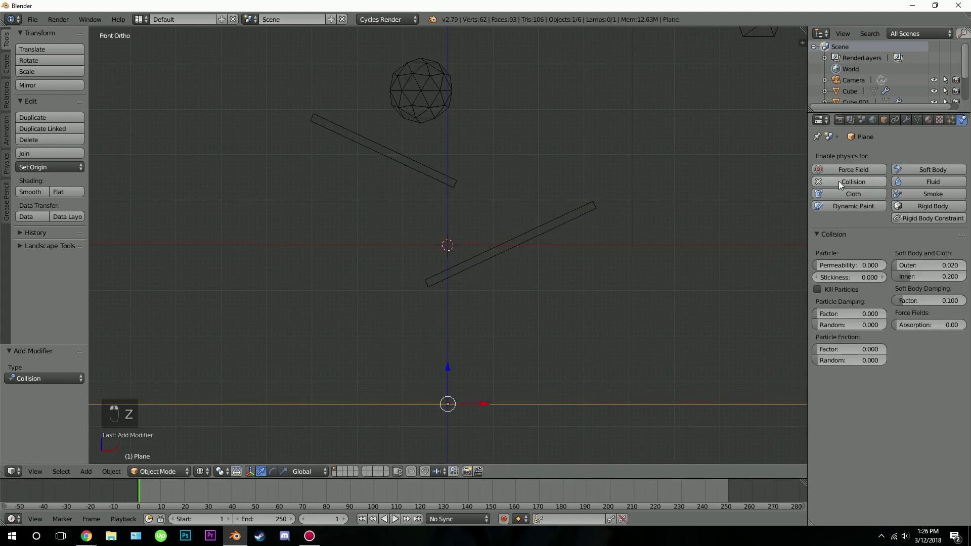
pyautogui.moveTo(728, 192); pyautogui.dragTo(601, 151)
# Step: Turn off Soft Body Goal and set edge Pull/Push to 0.6 and Bending to 0.9, testing with playback
pyautogui.press('alt+a')
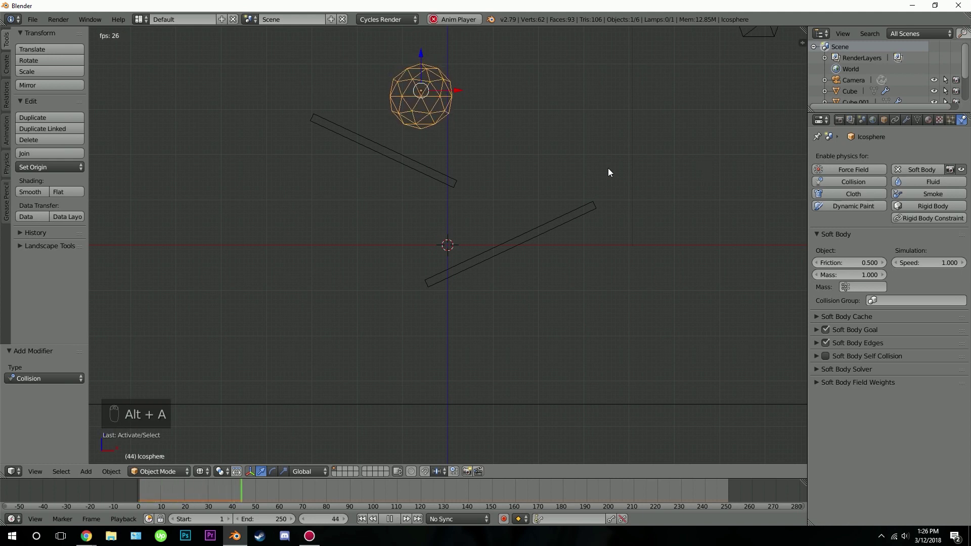
pyautogui.press('alt+a')
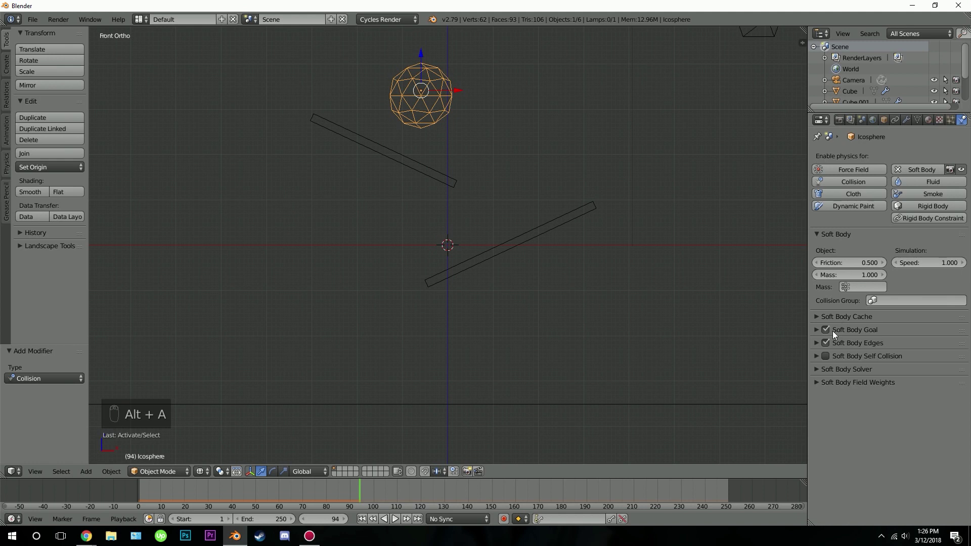
pyautogui.moveTo(829, 332); pyautogui.dragTo(861, 333)
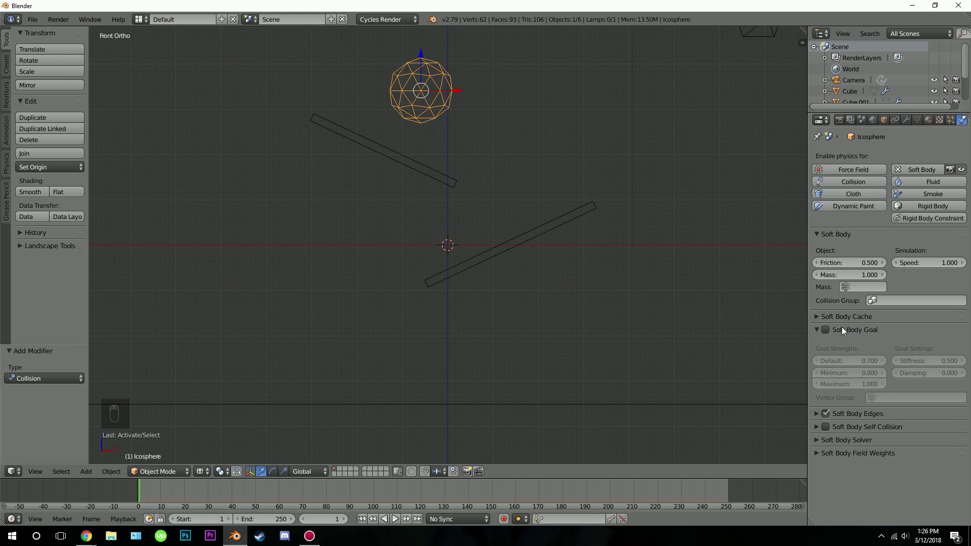
pyautogui.moveTo(370, 523); pyautogui.dragTo(464, 351)
pyautogui.press('alt+a')
pyautogui.press('alt+a')
pyautogui.moveTo(369, 521); pyautogui.dragTo(855, 422)
pyautogui.moveTo(856, 421); pyautogui.dragTo(865, 477)
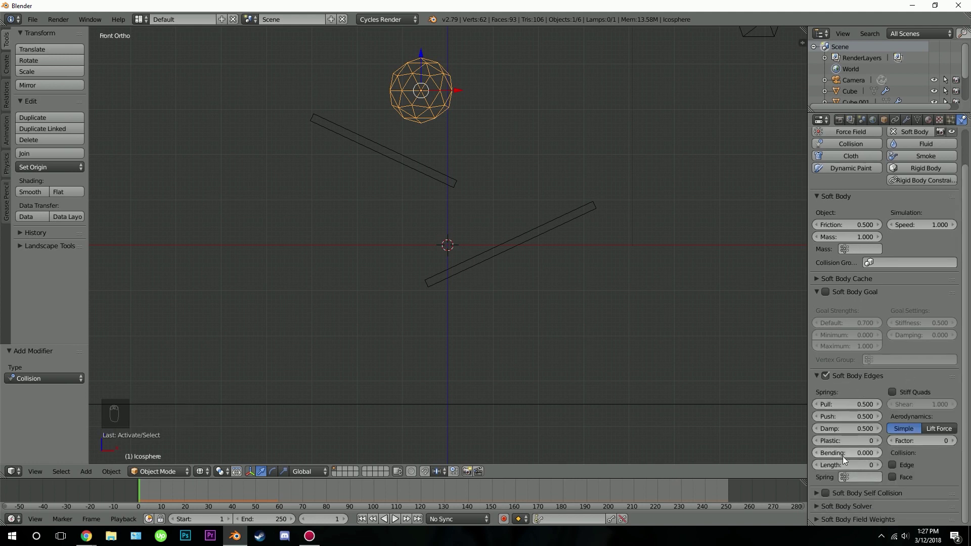
pyautogui.moveTo(847, 456); pyautogui.dragTo(835, 409)
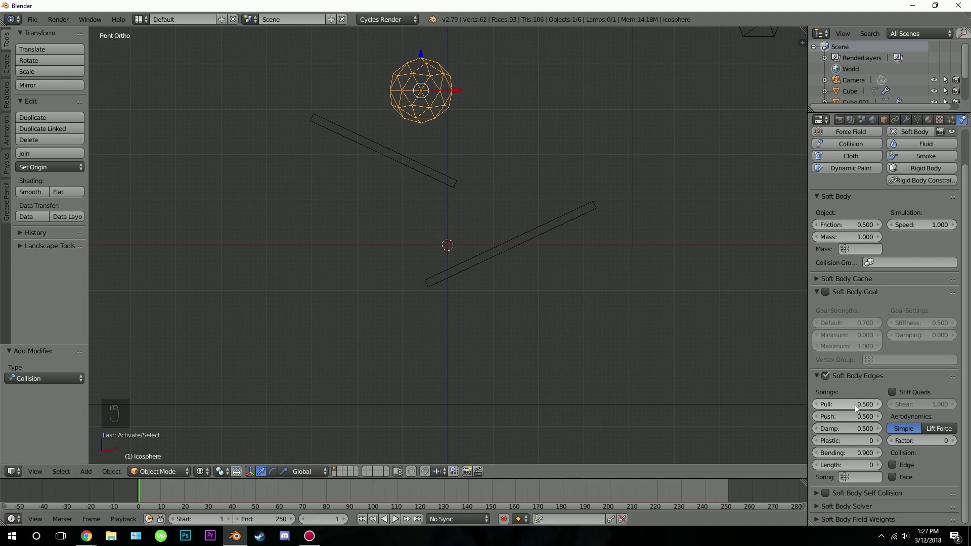
pyautogui.moveTo(877, 406); pyautogui.dragTo(843, 405)
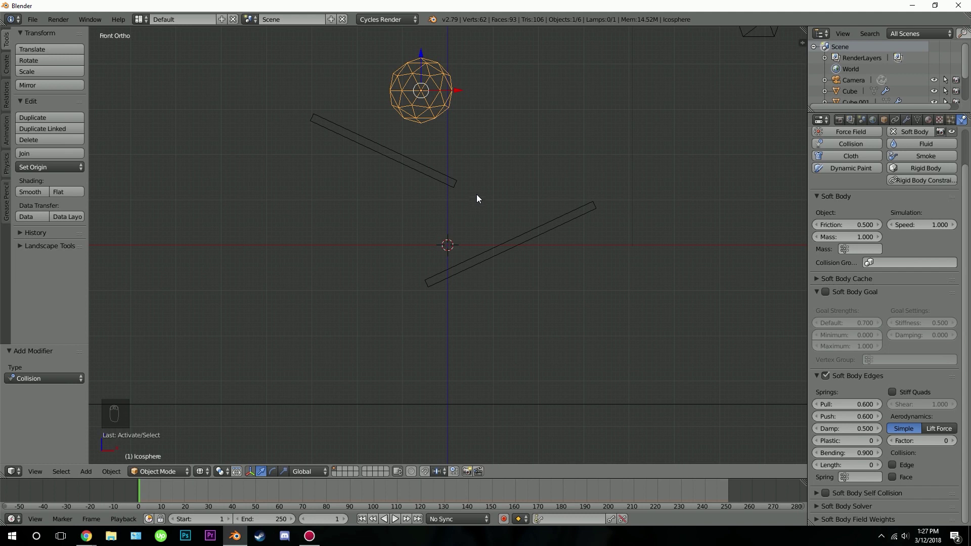
# Step: Play the fall, then raise the lower board's collision outer distance to 0.1
pyautogui.press('alt+a')
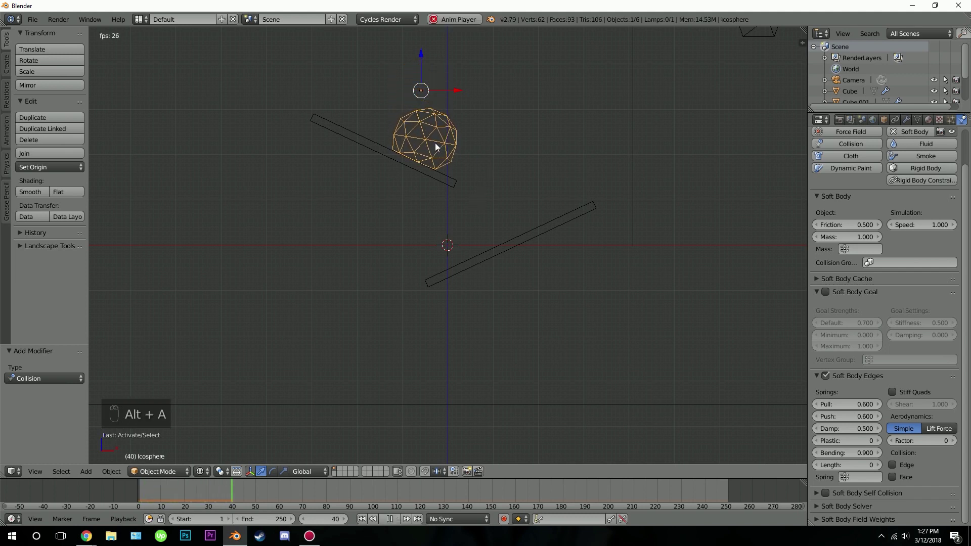
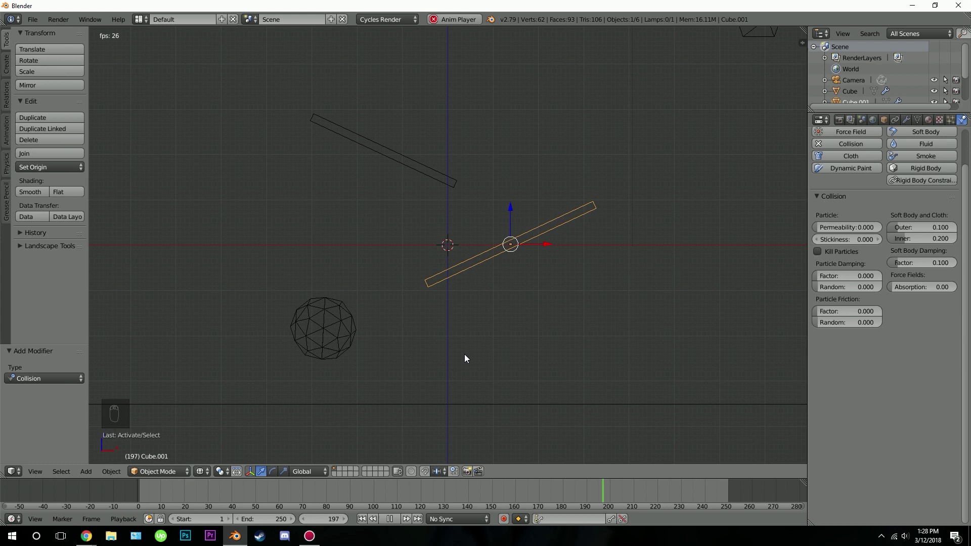
pyautogui.press('alt+a')
pyautogui.moveTo(363, 527); pyautogui.dragTo(888, 238)
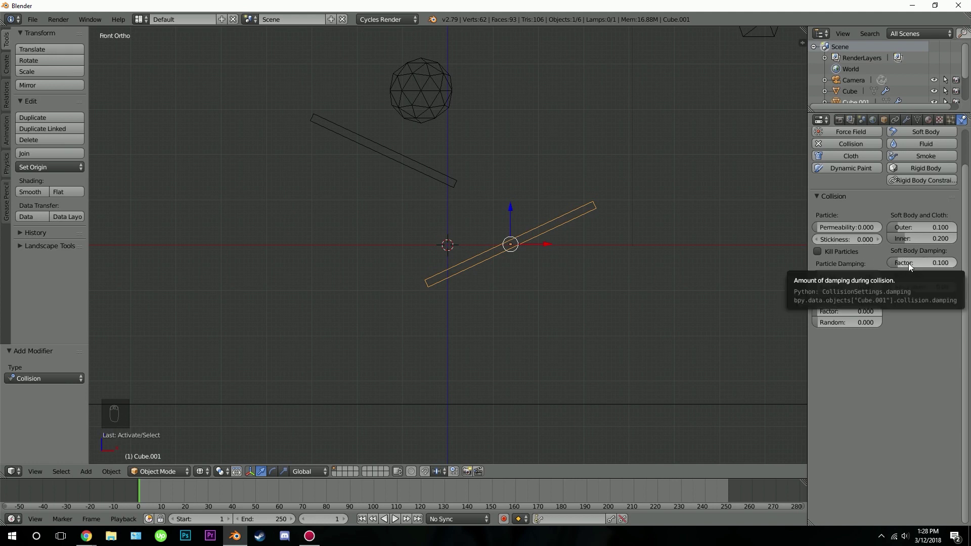
# Step: Set the floor's soft body damping factor to 0.5 and replay the simulation
pyautogui.moveTo(921, 266); pyautogui.dragTo(903, 269)
pyautogui.moveTo(903, 269); pyautogui.dragTo(902, 268)
pyautogui.moveTo(902, 268); pyautogui.dragTo(927, 269)
pyautogui.moveTo(927, 269); pyautogui.dragTo(538, 224)
pyautogui.press('alt+a')
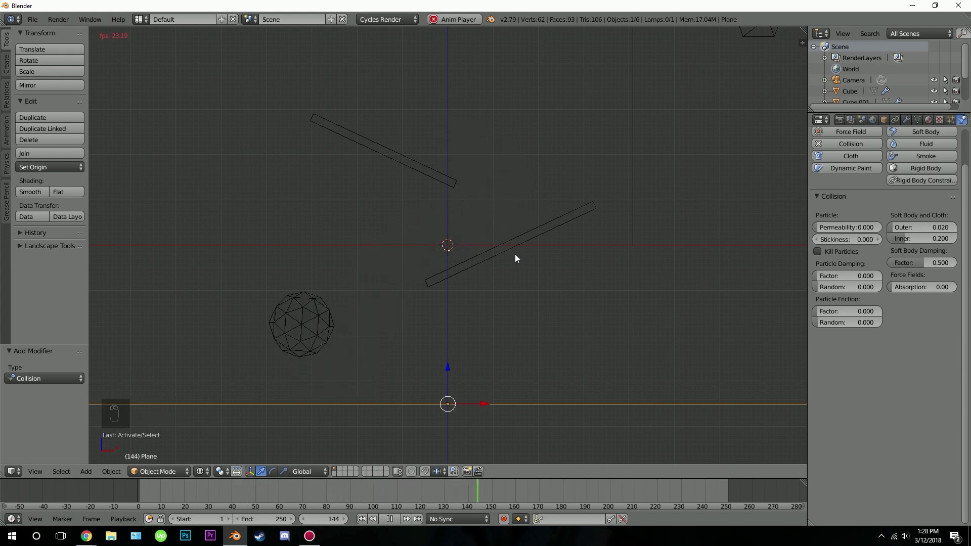
# Step: Return to frame 1 and add a new cube near the left end of the floor
pyautogui.press('alt+a')
pyautogui.moveTo(366, 522); pyautogui.dragTo(458, 220)
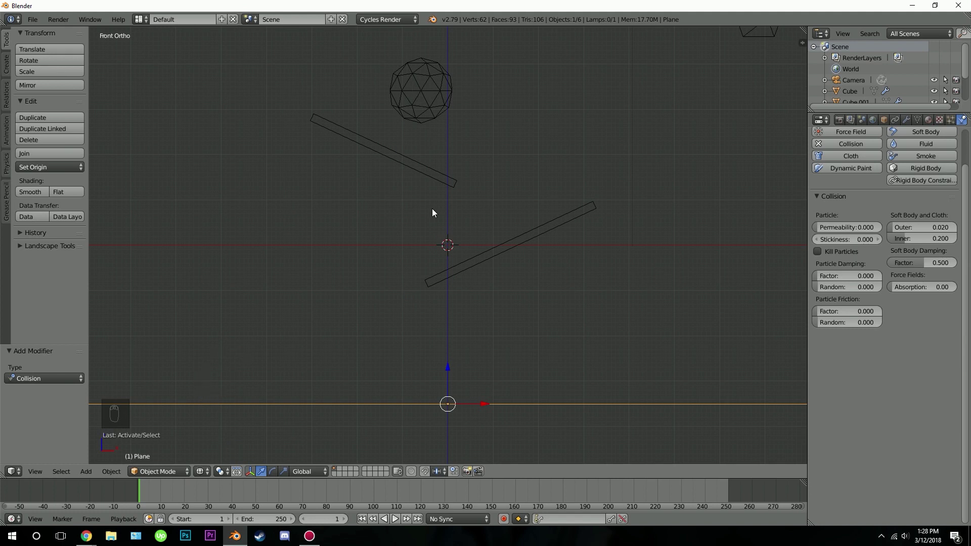
pyautogui.moveTo(325, 373); pyautogui.dragTo(347, 356)
pyautogui.press('shift+a')
pyautogui.moveTo(420, 334); pyautogui.dragTo(407, 304)
pyautogui.click(408, 304)
# Step: Scale the cube into a thin upright wall long on Y with Collision enabled, then play the fall toward it
pyautogui.press('KP_1')
pyautogui.press('s')
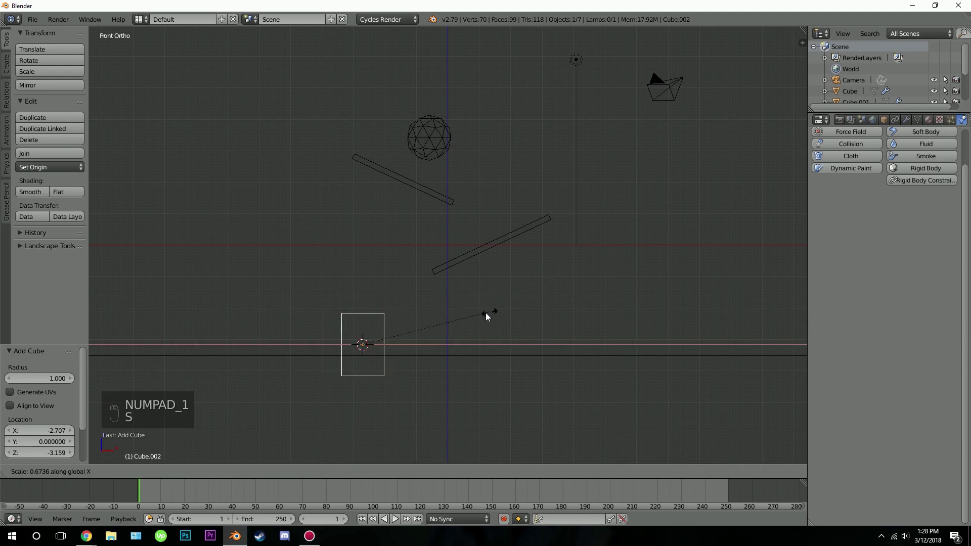
pyautogui.press('g')
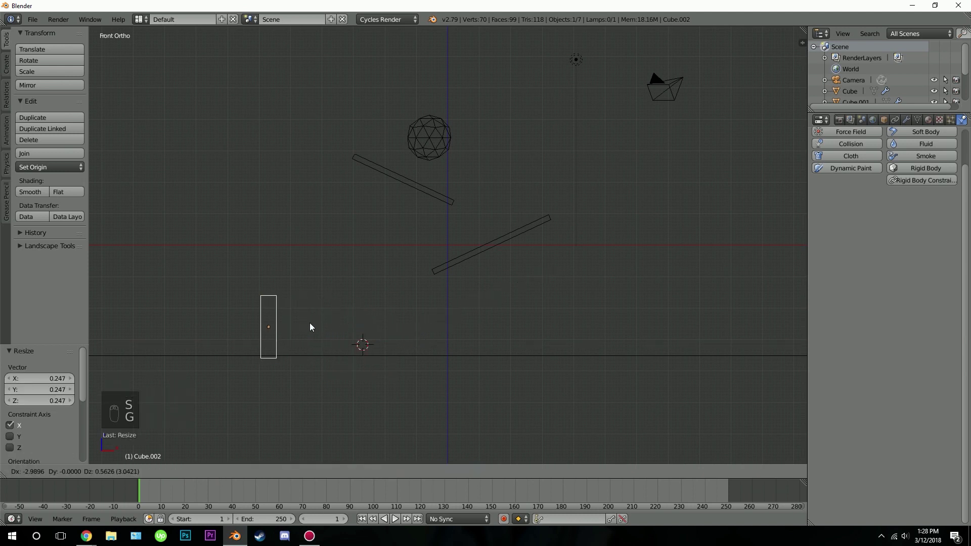
pyautogui.press('s')
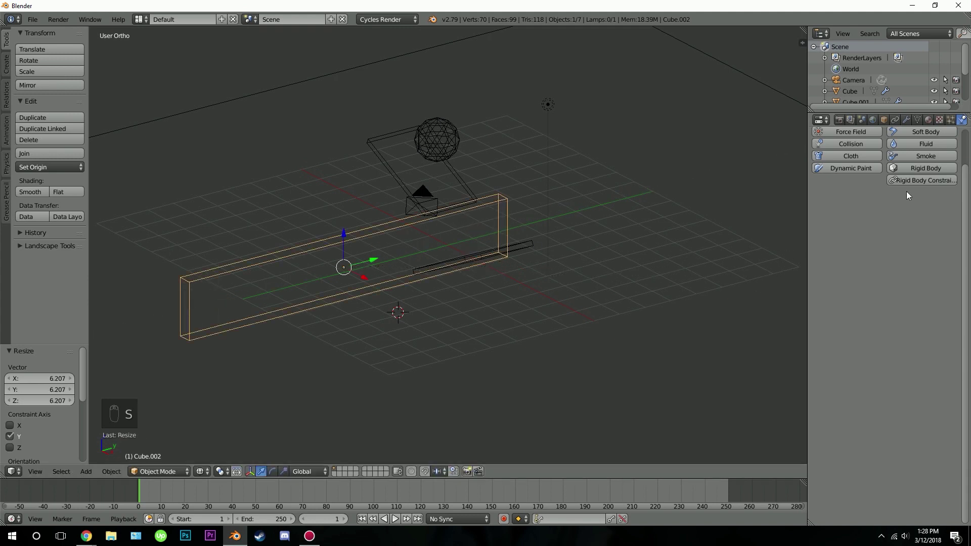
pyautogui.moveTo(868, 189); pyautogui.dragTo(938, 270)
pyautogui.moveTo(937, 270); pyautogui.dragTo(457, 234)
pyautogui.press('KP_1')
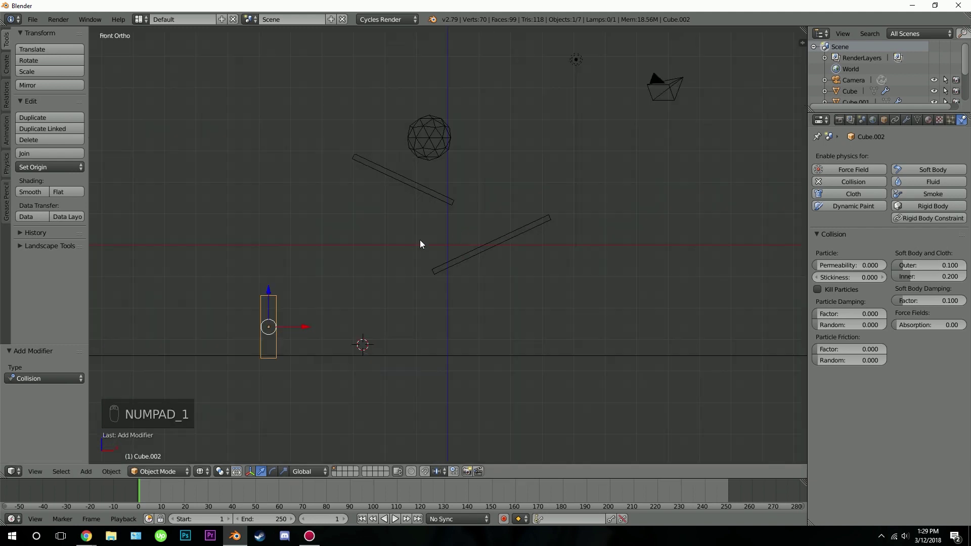
pyautogui.press('alt+a')
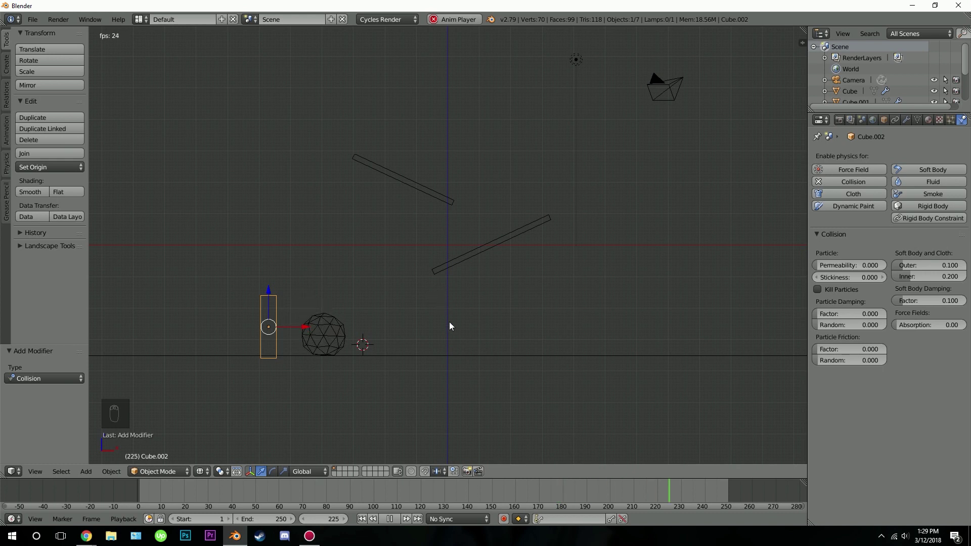
# Step: Add a 1000-strand Hair particle system to the icosphere with length 0.25 and normal velocity 0.063
pyautogui.press('alt+a')
pyautogui.moveTo(367, 523); pyautogui.dragTo(950, 126)
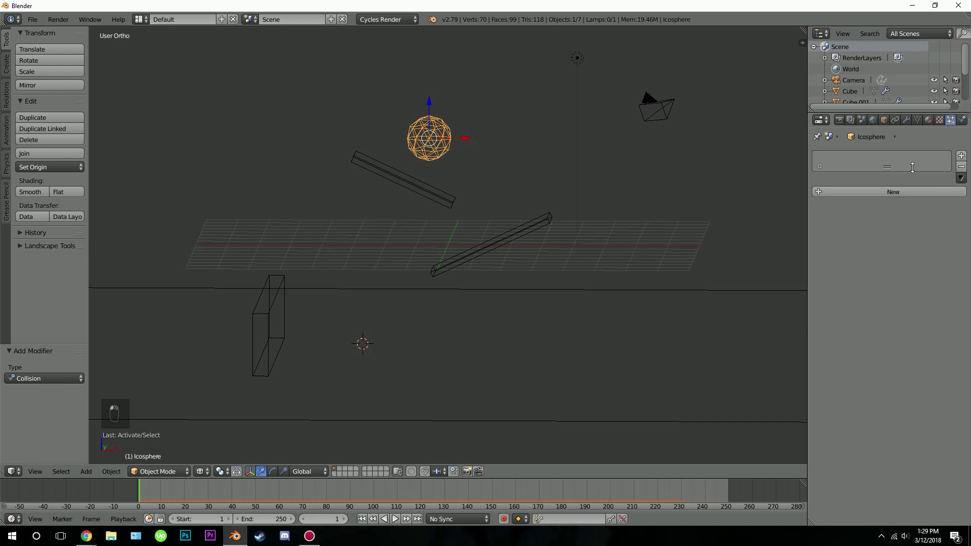
pyautogui.moveTo(908, 198); pyautogui.dragTo(930, 268)
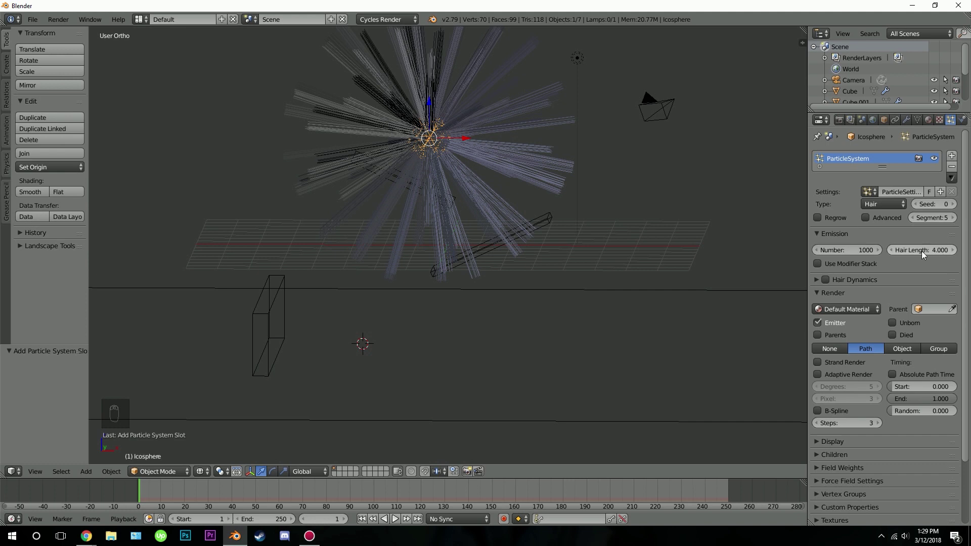
pyautogui.moveTo(377, 130); pyautogui.dragTo(478, 128)
pyautogui.moveTo(480, 168); pyautogui.dragTo(478, 208)
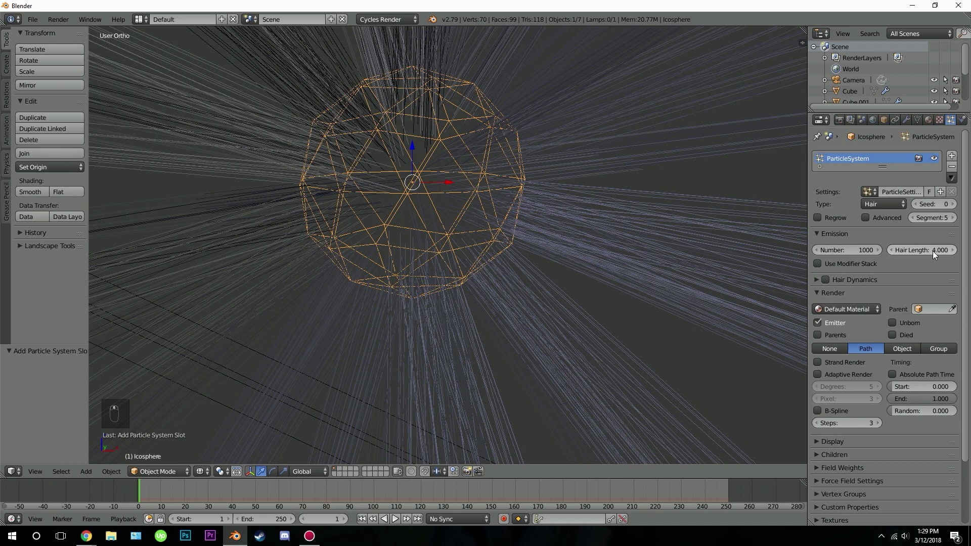
pyautogui.moveTo(933, 254); pyautogui.dragTo(456, 212)
pyautogui.press('z')
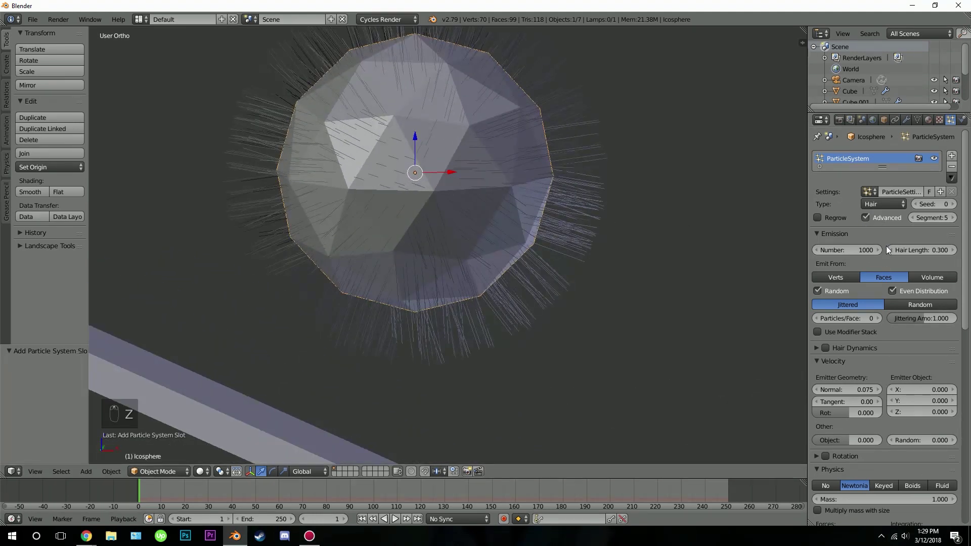
pyautogui.moveTo(892, 254); pyautogui.dragTo(893, 254)
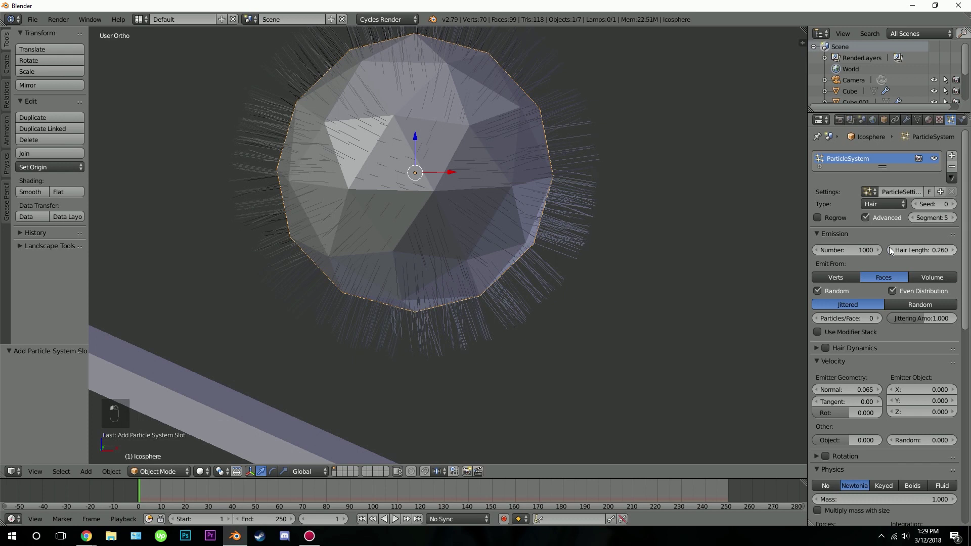
pyautogui.moveTo(569, 210); pyautogui.dragTo(516, 203)
# Step: Enable Hair Dynamics on the sphere's particles and play the simulation to watch the strands move
pyautogui.moveTo(517, 203); pyautogui.dragTo(396, 174)
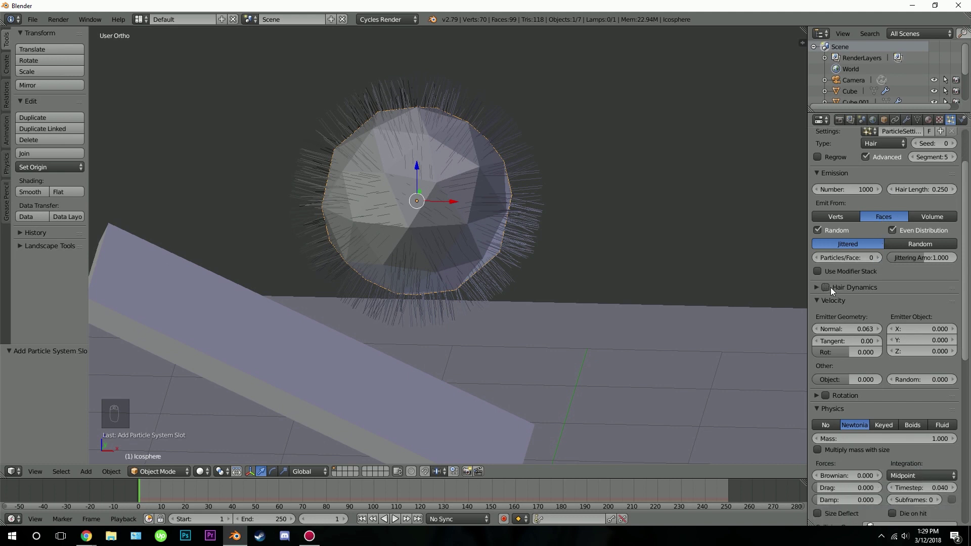
pyautogui.moveTo(825, 288); pyautogui.dragTo(503, 270)
pyautogui.moveTo(503, 270); pyautogui.dragTo(512, 260)
pyautogui.press('alt+a')
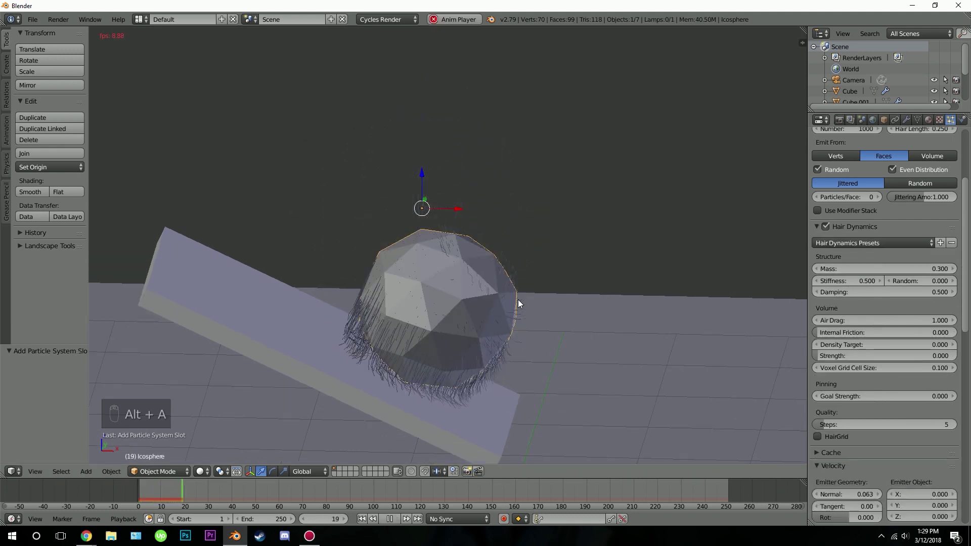
pyautogui.click(607, 379)
pyautogui.press('alt+a')
# Step: Set hair stiffness 0.7, random 1.0, air drag 1.0 and particle number 2000, replaying to test
pyautogui.moveTo(364, 517); pyautogui.dragTo(736, 325)
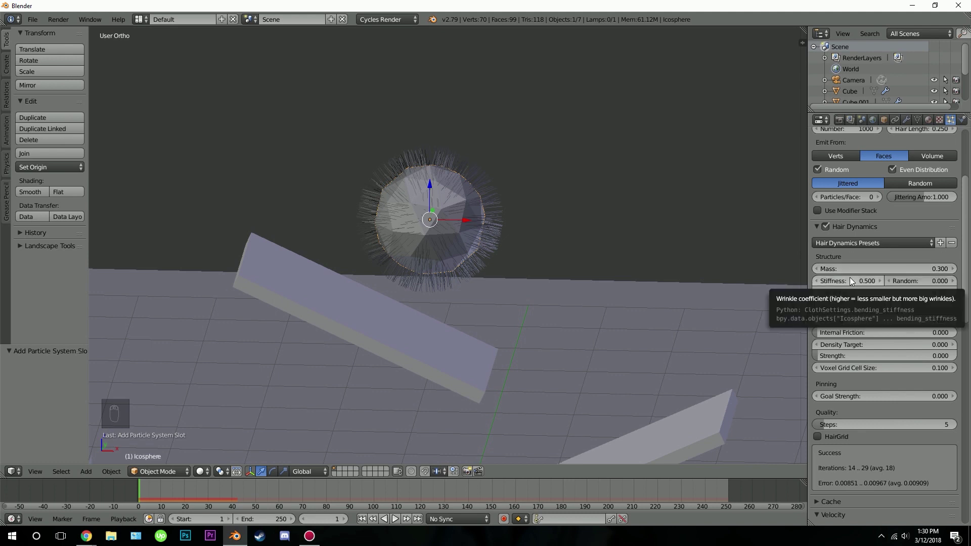
pyautogui.moveTo(884, 285); pyautogui.dragTo(843, 314)
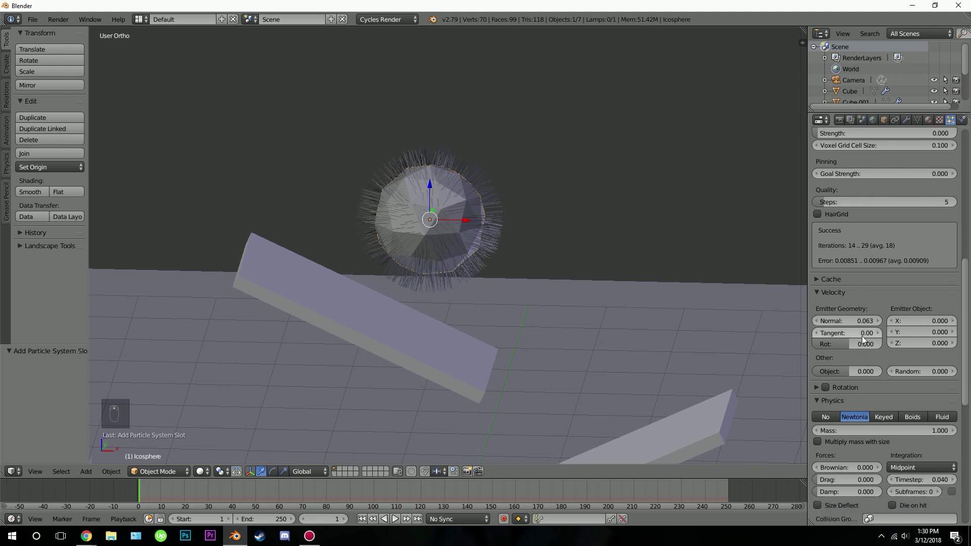
pyautogui.press('alt+a')
pyautogui.moveTo(506, 302); pyautogui.dragTo(539, 311)
pyautogui.moveTo(539, 310); pyautogui.dragTo(568, 340)
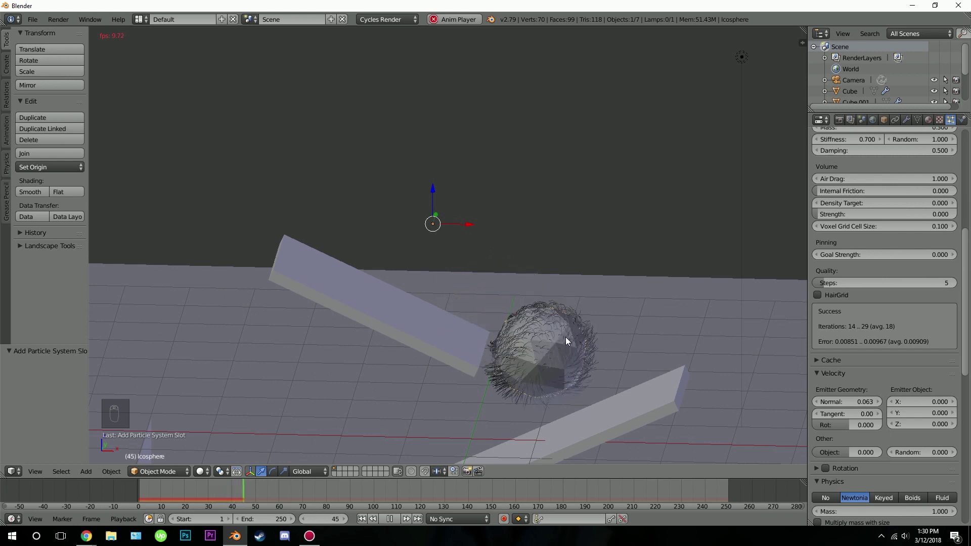
pyautogui.moveTo(529, 401); pyautogui.dragTo(480, 392)
pyautogui.press('alt+a')
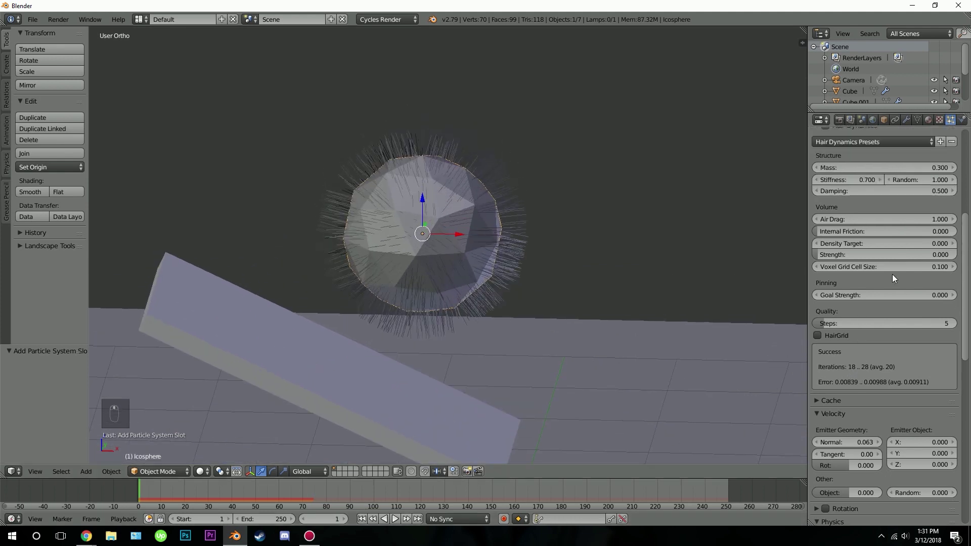
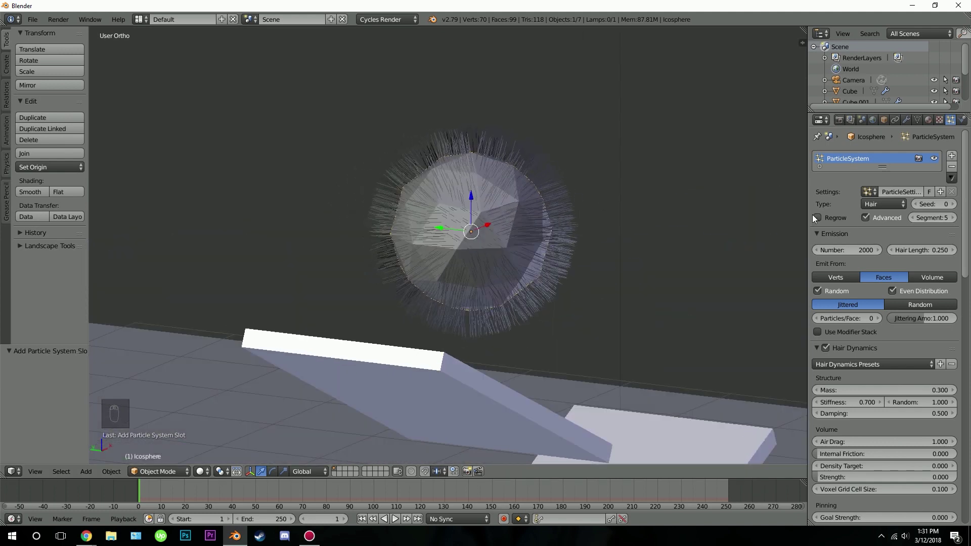
# Step: Use Simple children with clump -0.264, roughness uniform 0.013 and random 0.025, B-Spline with 4 steps
pyautogui.moveTo(895, 281); pyautogui.dragTo(829, 399)
pyautogui.moveTo(829, 398); pyautogui.dragTo(522, 209)
pyautogui.middleClick(522, 209)
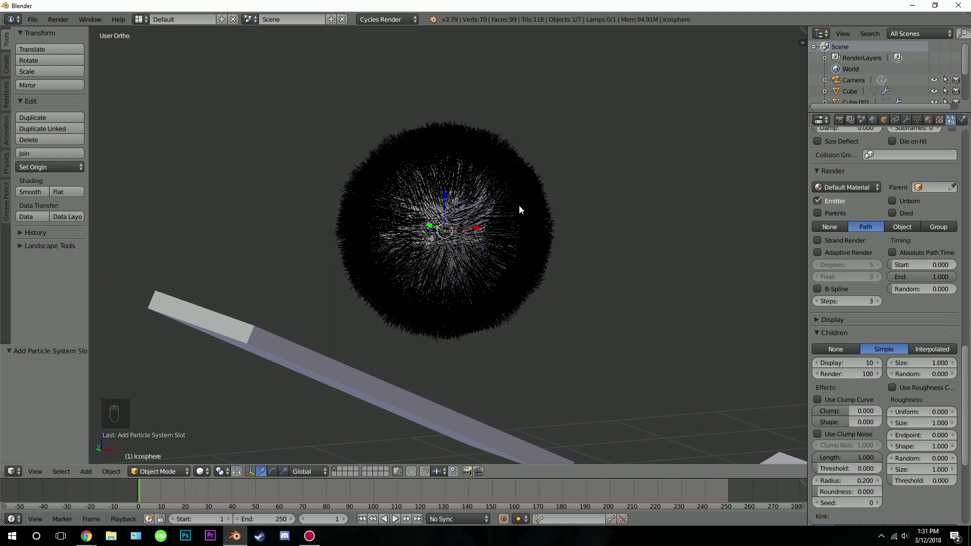
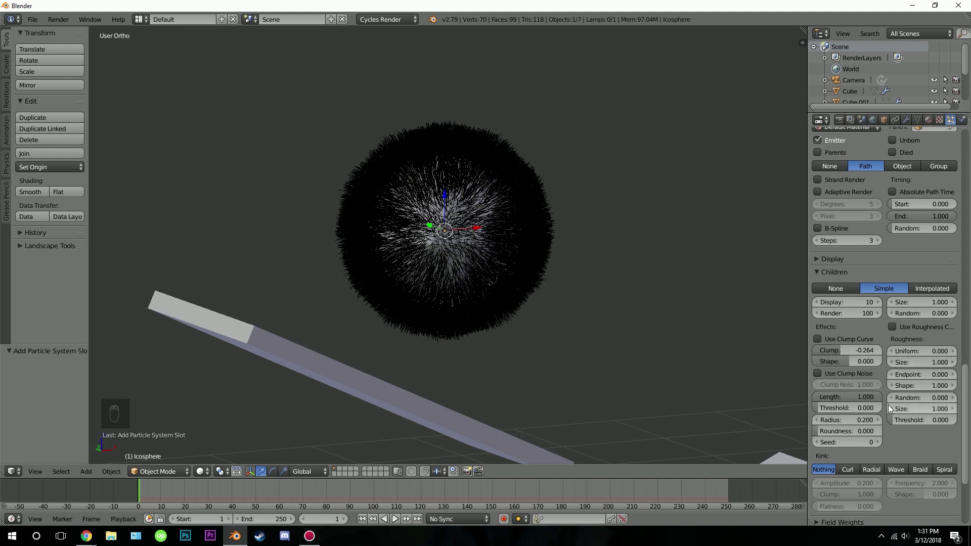
pyautogui.moveTo(951, 403); pyautogui.dragTo(533, 305)
pyautogui.moveTo(533, 306); pyautogui.dragTo(487, 295)
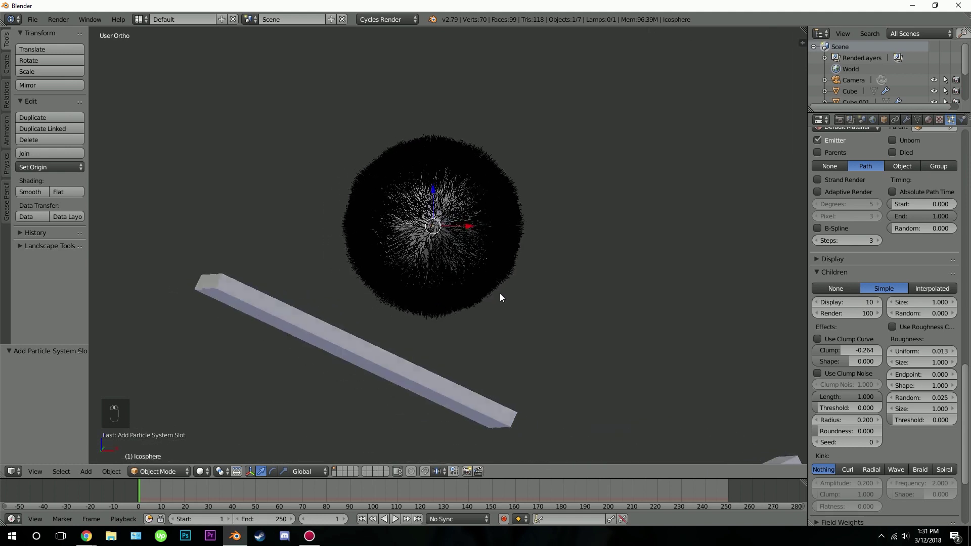
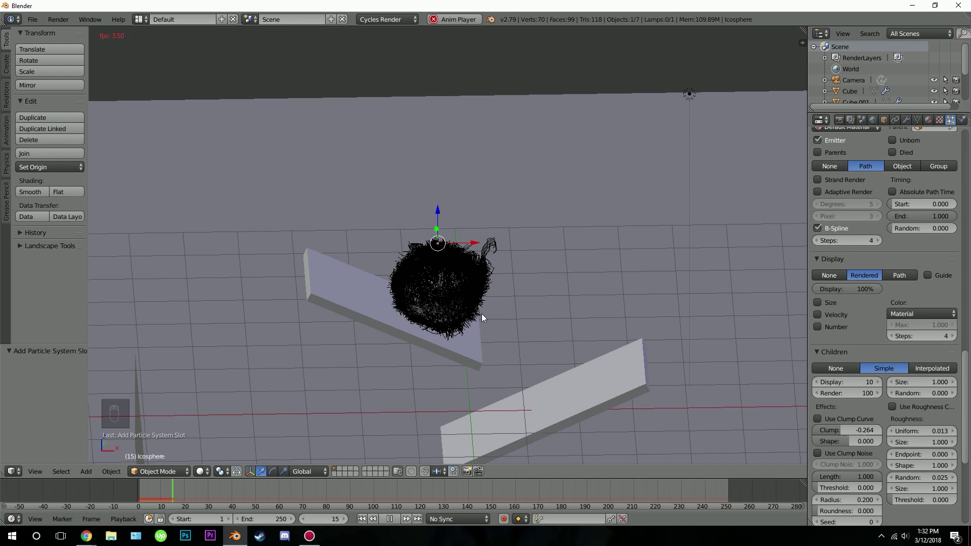
# Step: Stop playback and orbit around the furry sphere and boards to inspect them
pyautogui.press('alt+a')
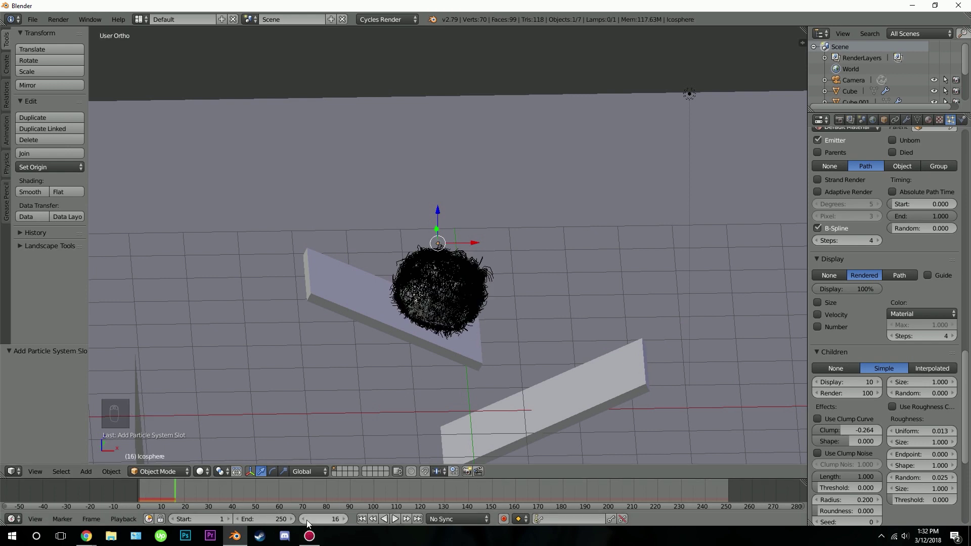
pyautogui.moveTo(306, 523); pyautogui.dragTo(478, 254)
pyautogui.click(469, 249)
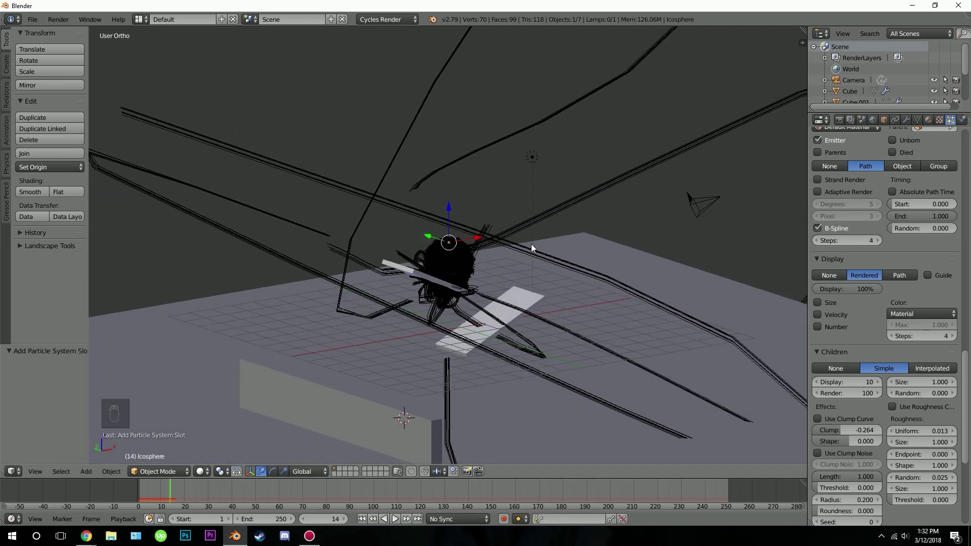
pyautogui.moveTo(542, 250); pyautogui.dragTo(560, 251)
# Step: Raise Hair Dynamics quality steps to 7, replay the fall onto the board, and return to frame 1
pyautogui.moveTo(369, 522); pyautogui.dragTo(889, 386)
pyautogui.moveTo(879, 388); pyautogui.dragTo(487, 372)
pyautogui.press('alt+a')
pyautogui.press('alt+a')
pyautogui.press('alt+a')
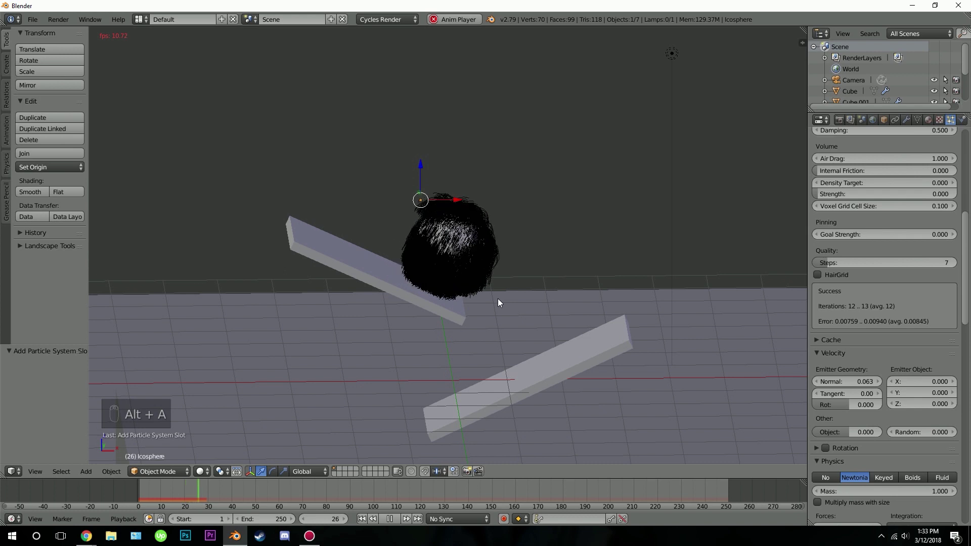
pyautogui.press('alt+a')
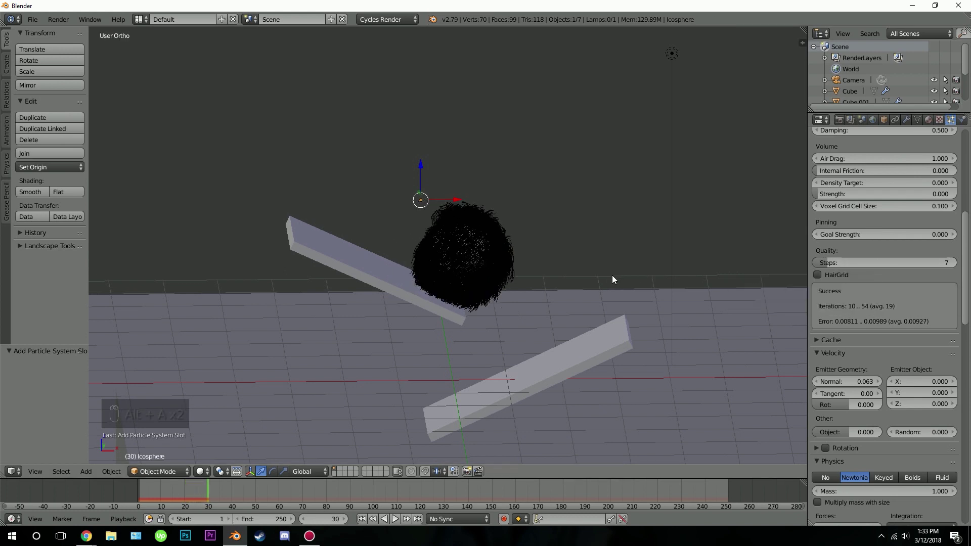
pyautogui.moveTo(367, 526); pyautogui.dragTo(522, 280)
# Step: Bake the icosphere's cloth cache for frames 1–250 and play back the baked bouncing animation
pyautogui.moveTo(522, 280); pyautogui.dragTo(967, 128)
pyautogui.moveTo(966, 127); pyautogui.dragTo(752, 266)
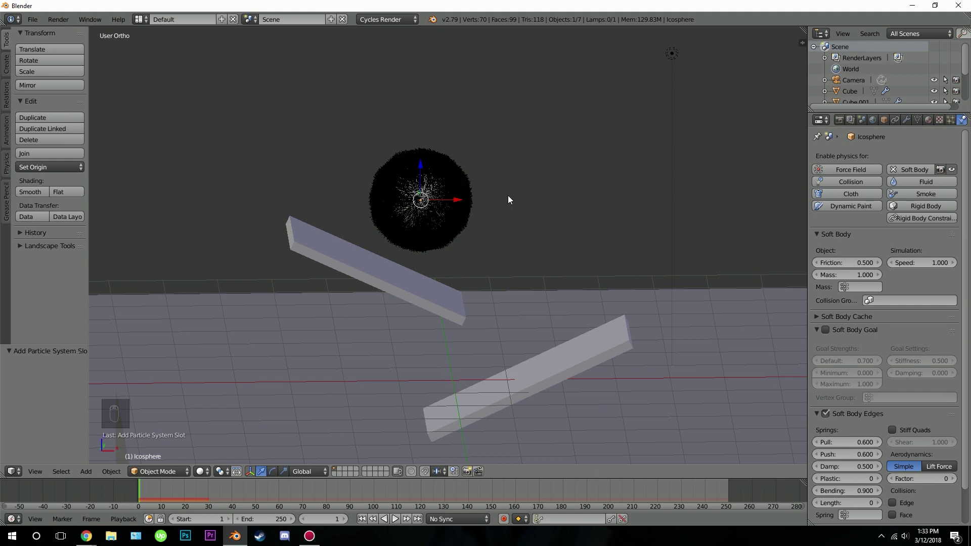
pyautogui.moveTo(875, 321); pyautogui.dragTo(579, 312)
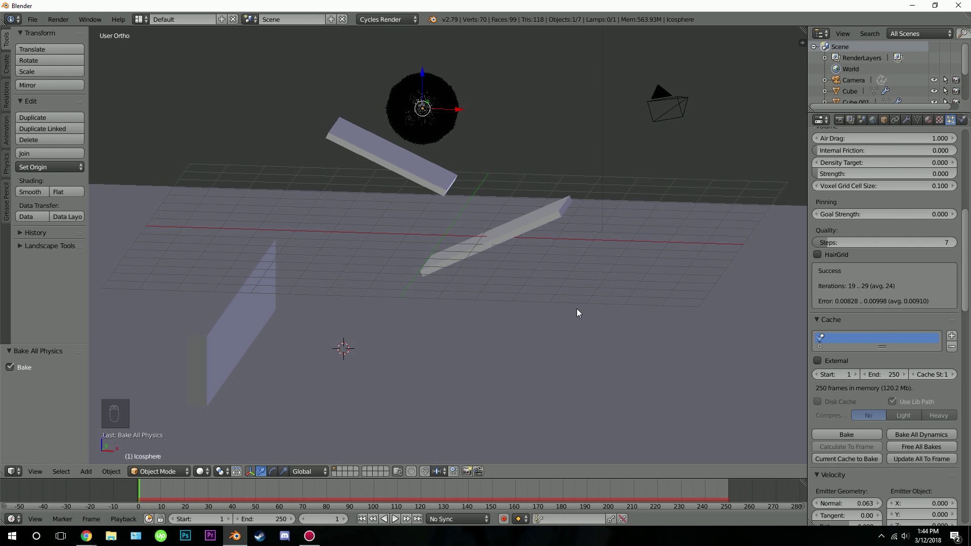
pyautogui.press('alt+a')
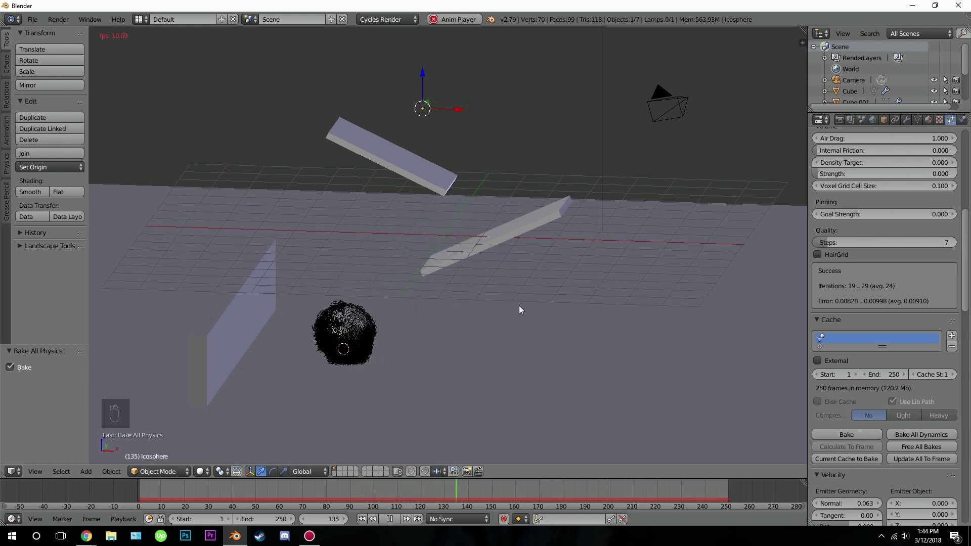
pyautogui.press('alt+a')
pyautogui.moveTo(369, 523); pyautogui.dragTo(434, 114)
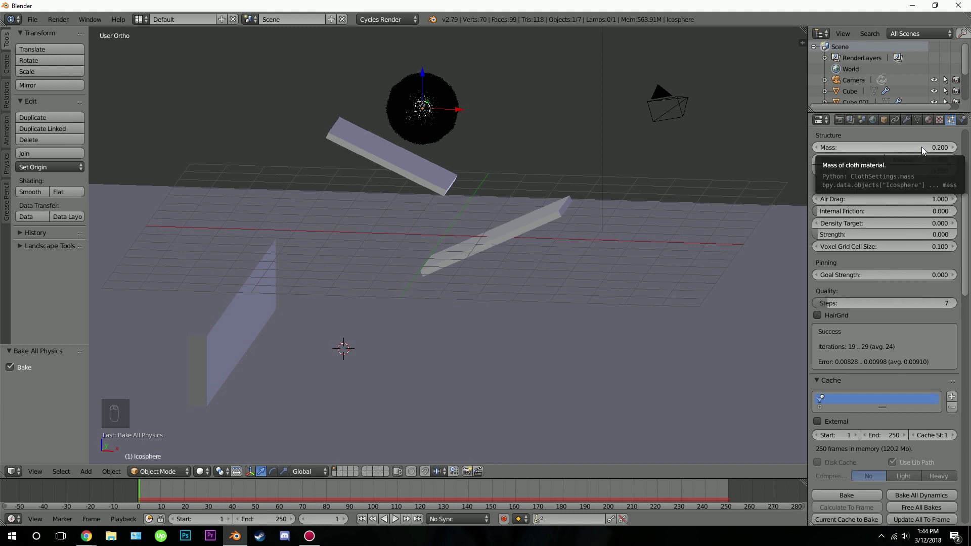
# Step: Link the lower board, upper board and floor plane to the shared white Material datablock
pyautogui.moveTo(449, 301); pyautogui.dragTo(473, 292)
pyautogui.click(487, 291)
pyautogui.click(507, 290)
pyautogui.click(487, 288)
pyautogui.click(465, 285)
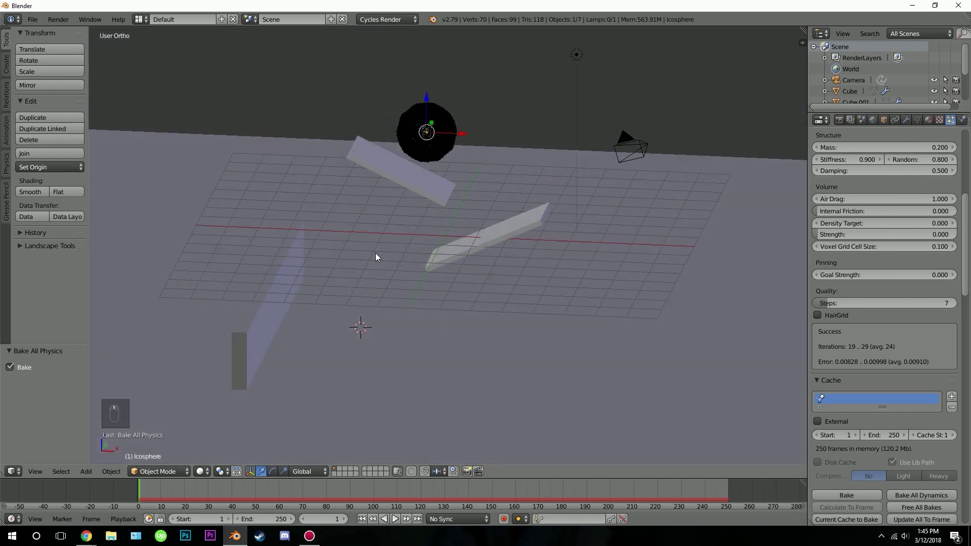
pyautogui.middleClick(532, 232)
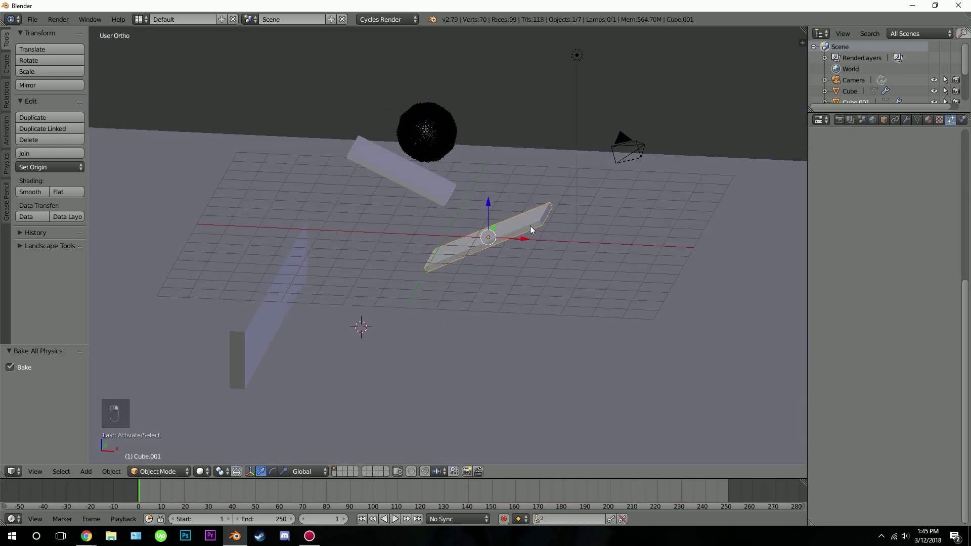
pyautogui.middleClick(935, 125)
pyautogui.moveTo(935, 125); pyautogui.dragTo(438, 191)
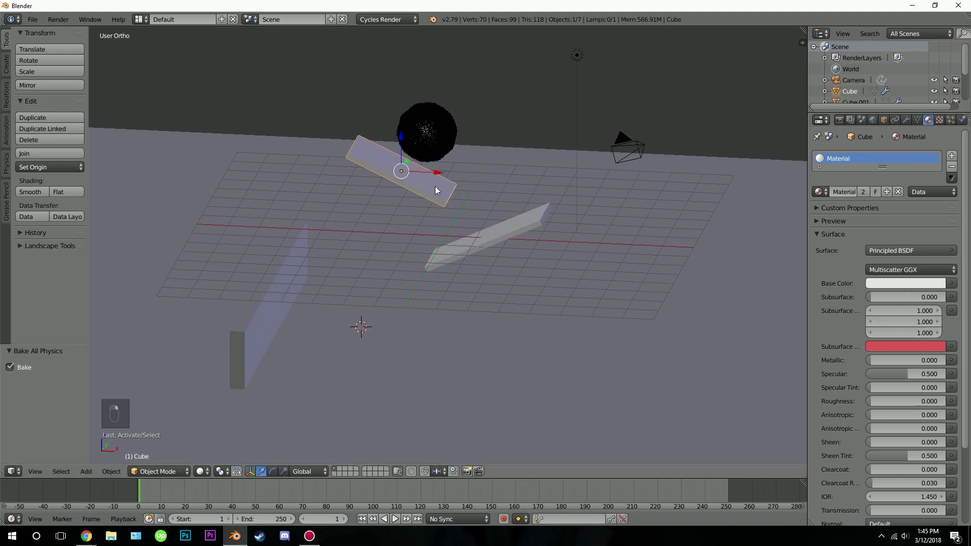
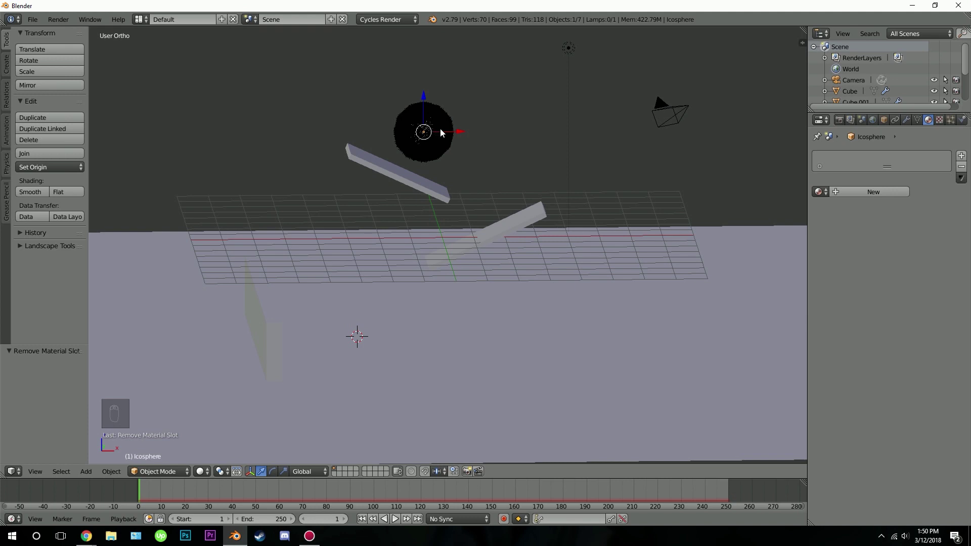
# Step: Create a red material with Roughness 0.3 on the icosphere and set its hair Render material to Material.002
pyautogui.moveTo(869, 196); pyautogui.dragTo(476, 199)
pyautogui.moveTo(475, 200); pyautogui.dragTo(485, 230)
pyautogui.press('shift+z')
pyautogui.moveTo(502, 153); pyautogui.dragTo(502, 148)
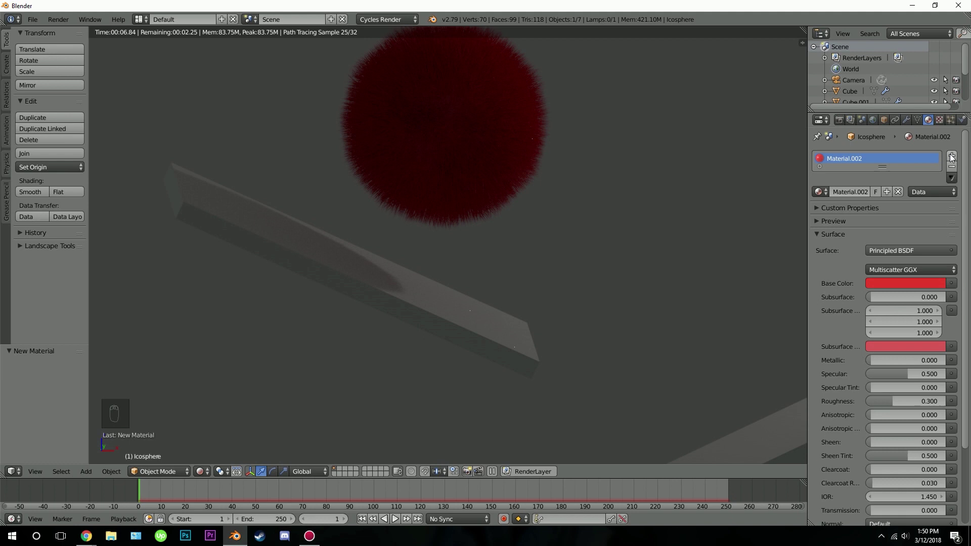
pyautogui.moveTo(955, 161); pyautogui.dragTo(595, 155)
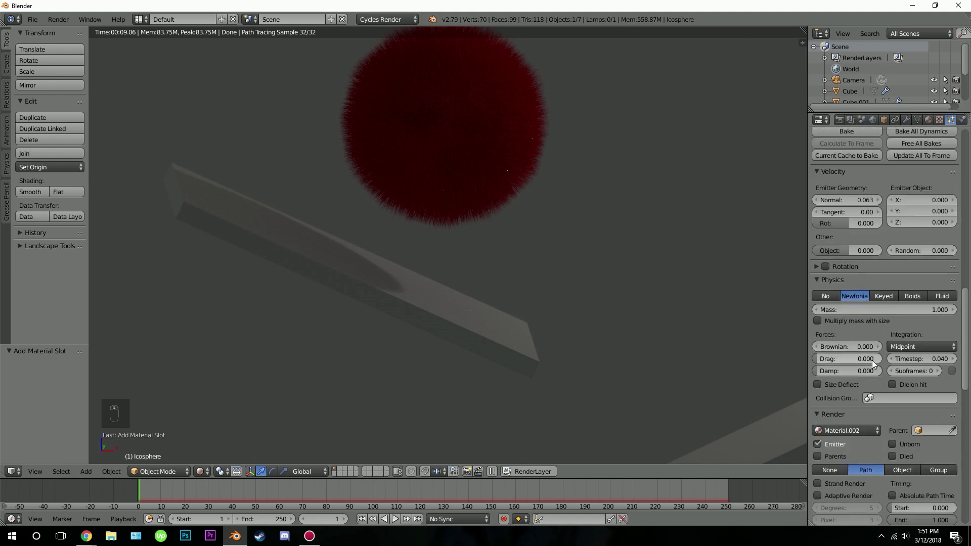
pyautogui.moveTo(844, 374); pyautogui.dragTo(518, 213)
pyautogui.press('z')
pyautogui.click(514, 227)
# Step: Set the hair particle Children to Simple with Cycles root thickness 0.20 for finer fur
pyautogui.click(486, 185)
pyautogui.press('shift+z')
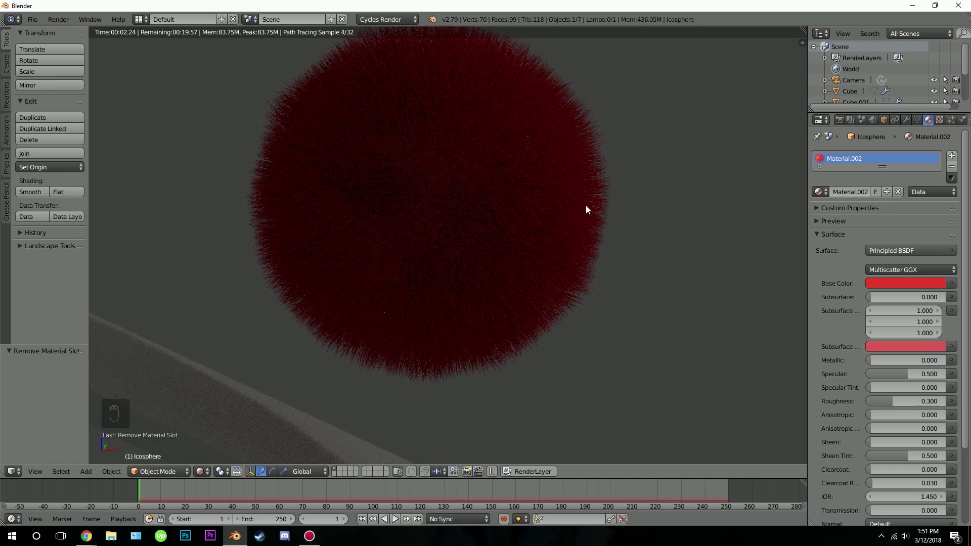
pyautogui.middleClick(583, 216)
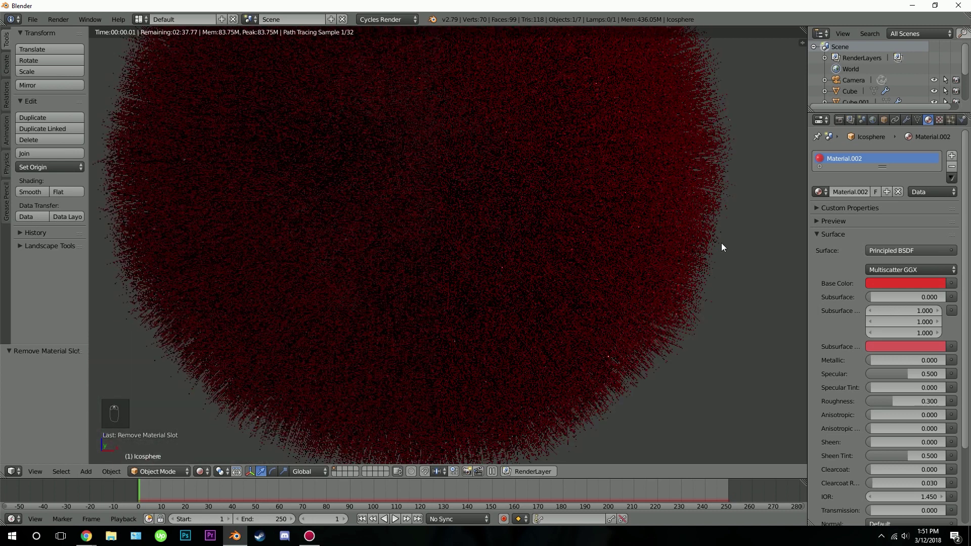
pyautogui.click(724, 247)
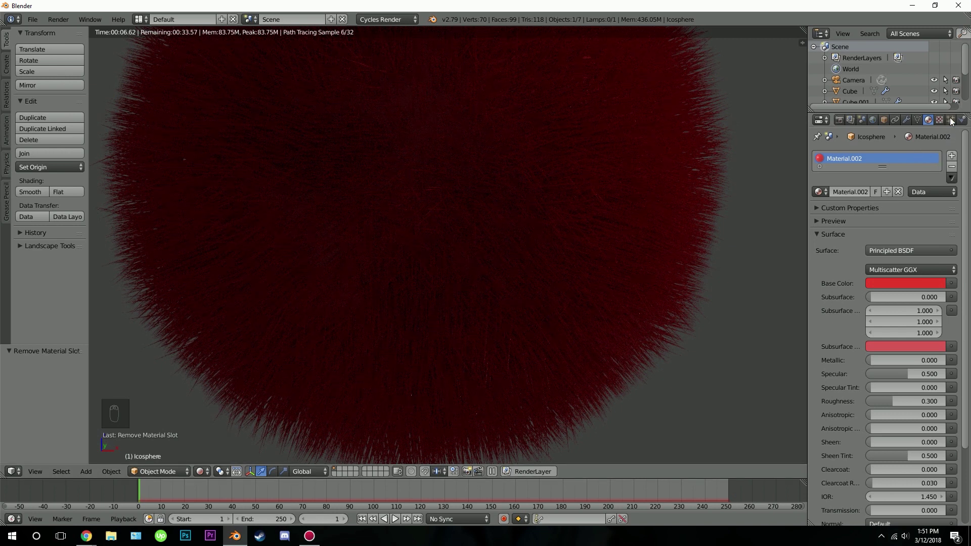
pyautogui.moveTo(953, 121); pyautogui.dragTo(968, 353)
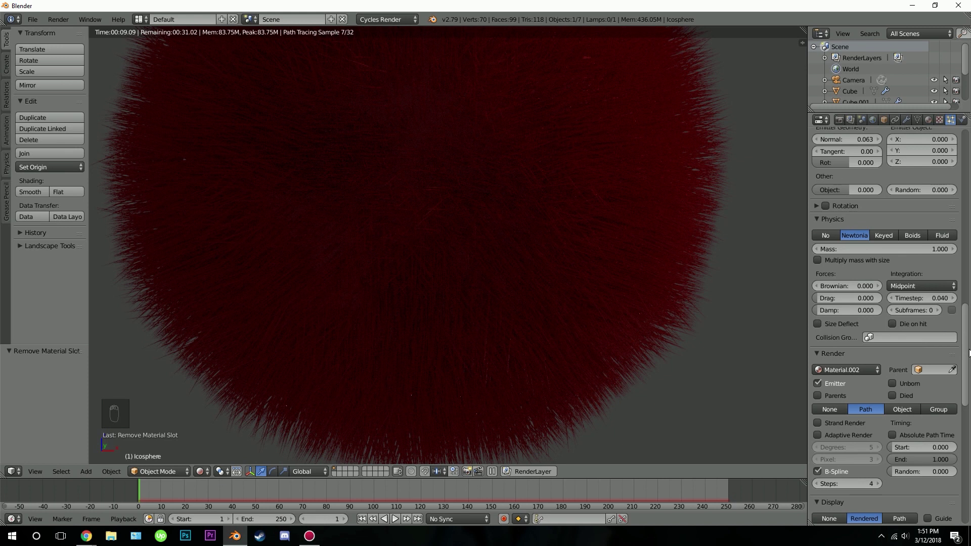
pyautogui.moveTo(968, 383); pyautogui.dragTo(834, 510)
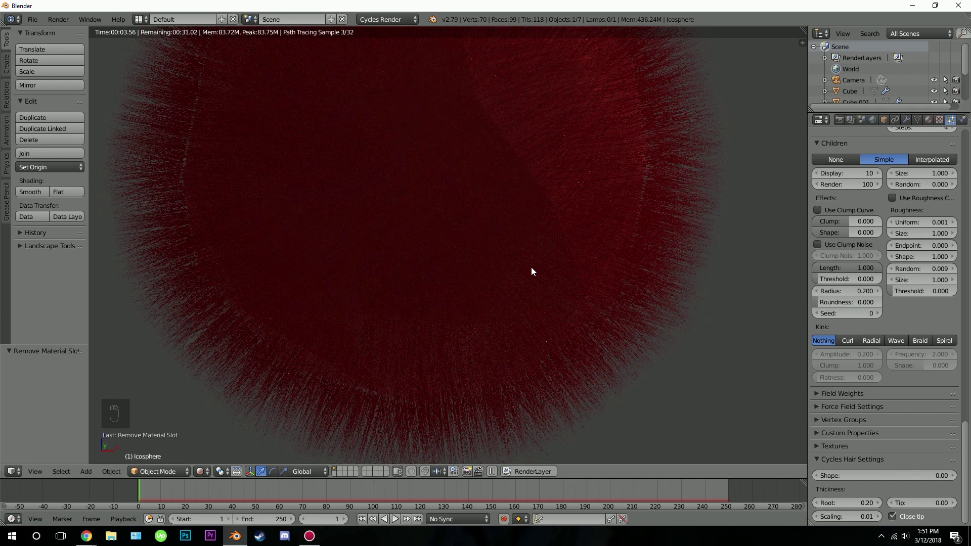
# Step: Shade the icosphere smooth from the Tool Shelf
pyautogui.press('z')
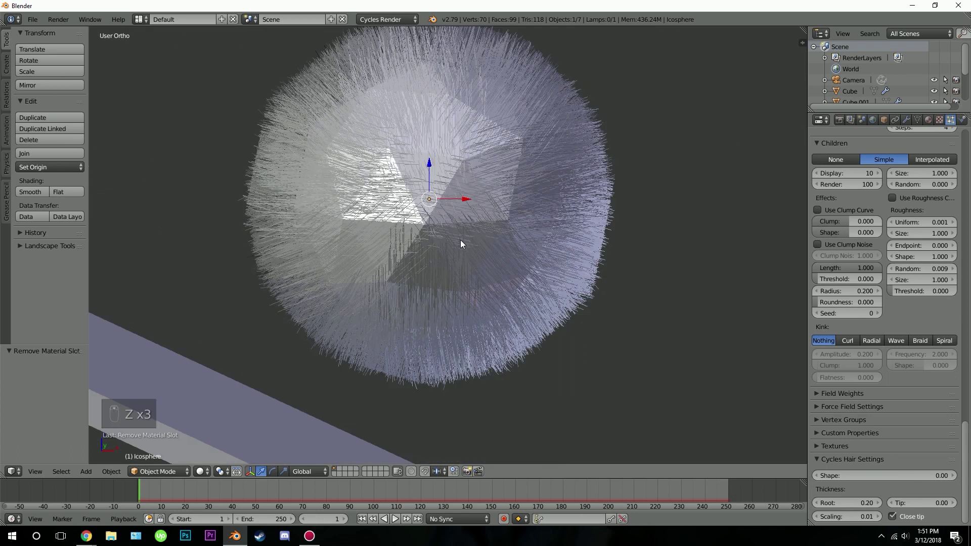
pyautogui.click(29, 197)
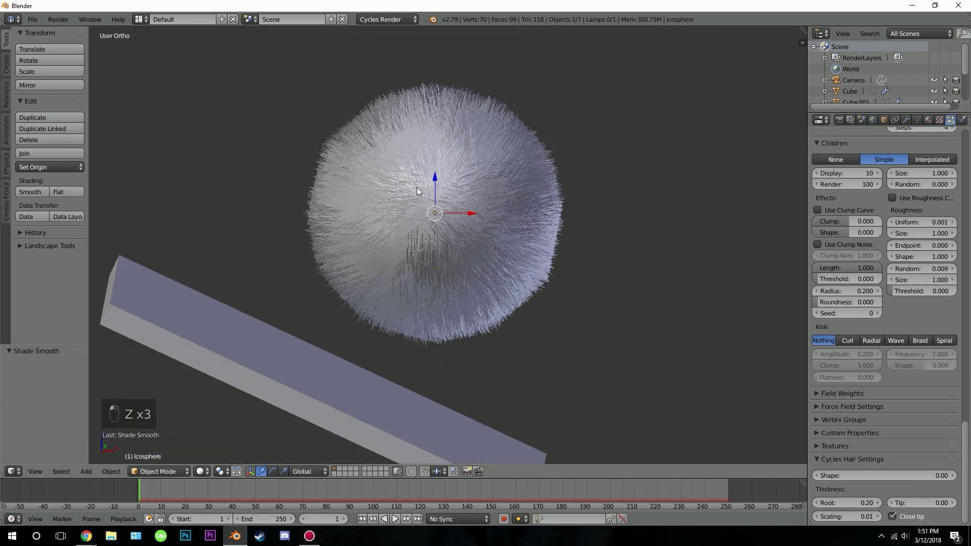
pyautogui.moveTo(431, 236); pyautogui.dragTo(362, 231)
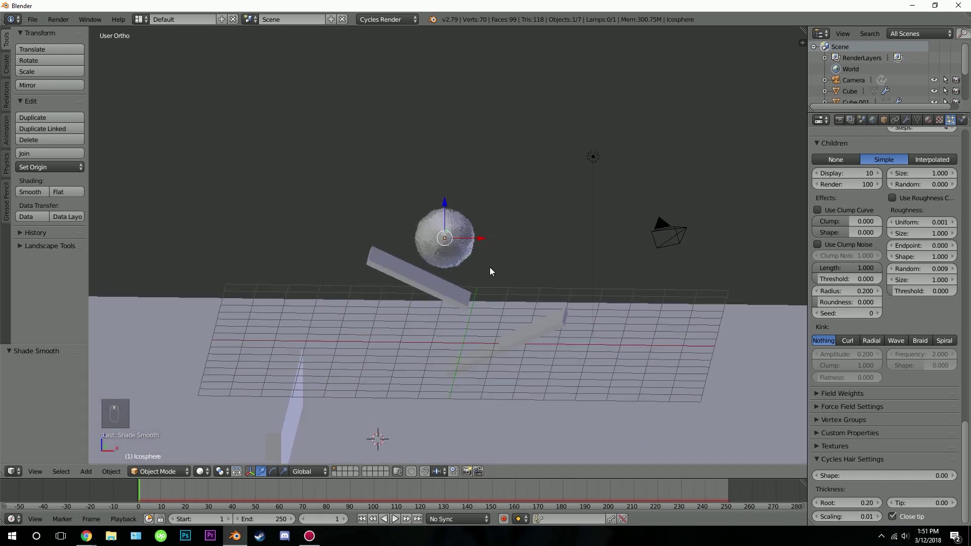
# Step: Set the World surface colour to white and check it in rendered shading
pyautogui.moveTo(878, 126); pyautogui.dragTo(632, 256)
pyautogui.press('shift+z')
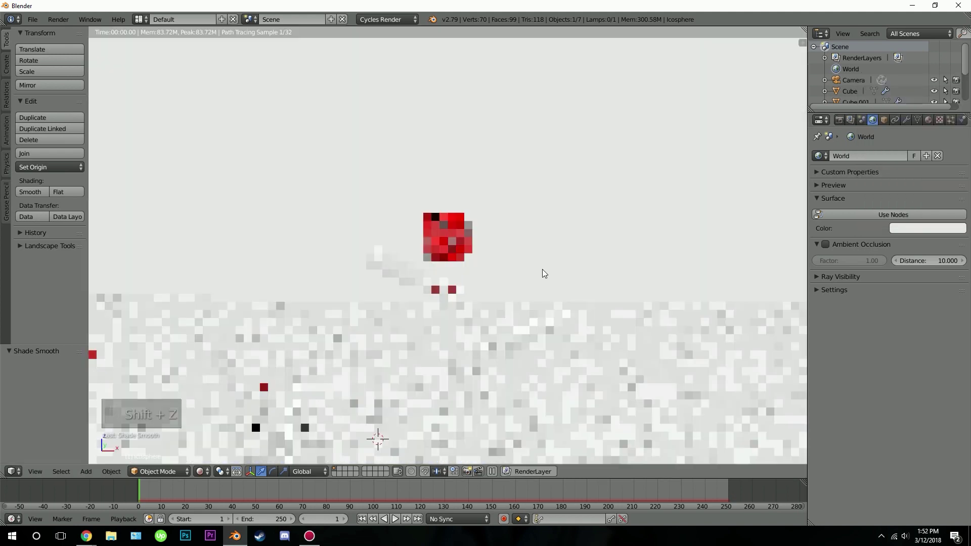
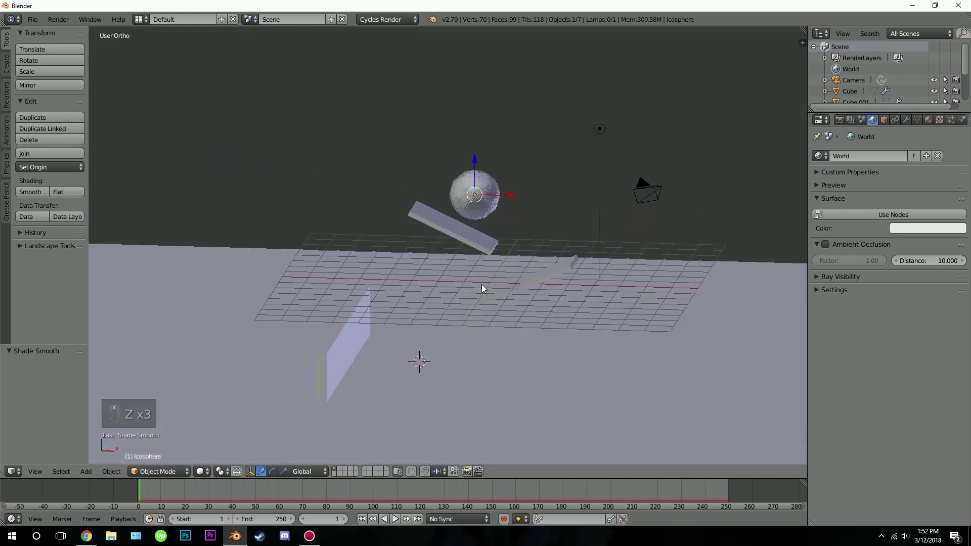
pyautogui.moveTo(493, 289); pyautogui.dragTo(493, 290)
# Step: Align the camera to the current view, reframe the ball and boards, and keyframe it at frame 1
pyautogui.press('ctrl+alt+KP_0')
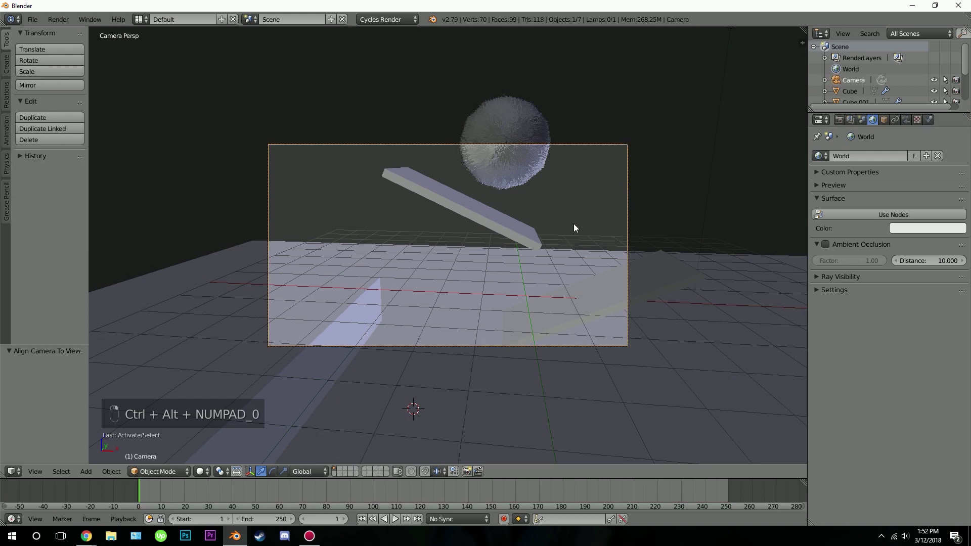
pyautogui.press('g')
pyautogui.click(475, 196)
pyautogui.click(538, 179)
pyautogui.click(537, 172)
pyautogui.moveTo(538, 168); pyautogui.dragTo(555, 212)
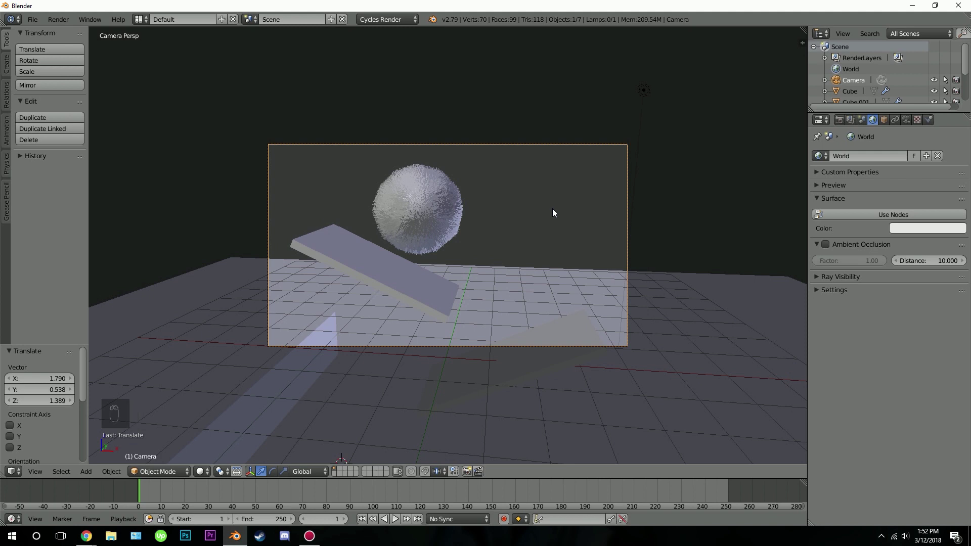
pyautogui.press('i')
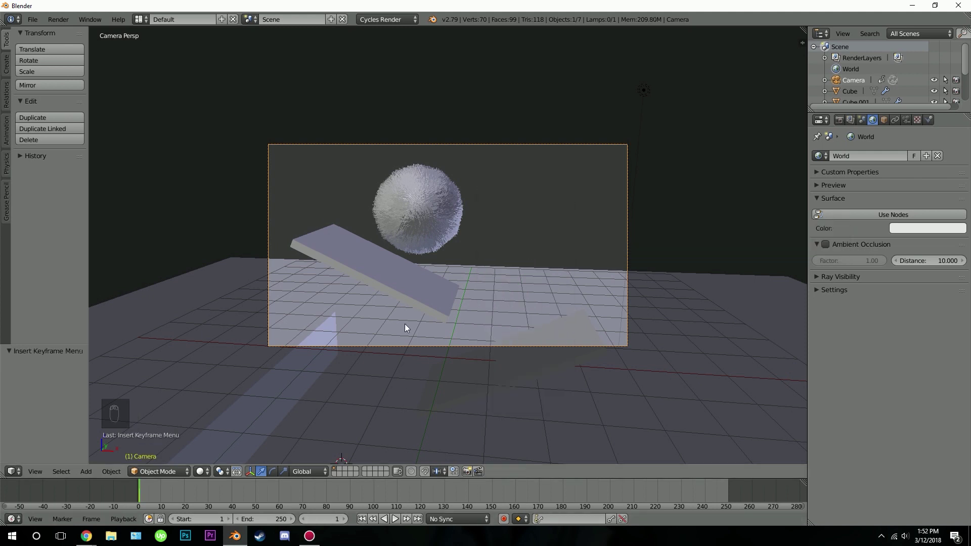
# Step: At frame 100 move the camera to follow the ball and insert a second keyframe
pyautogui.moveTo(292, 505); pyautogui.dragTo(375, 511)
pyautogui.moveTo(343, 524); pyautogui.dragTo(466, 283)
pyautogui.press('g')
pyautogui.click(462, 308)
pyautogui.click(455, 320)
pyautogui.moveTo(453, 330); pyautogui.dragTo(482, 256)
pyautogui.press('i')
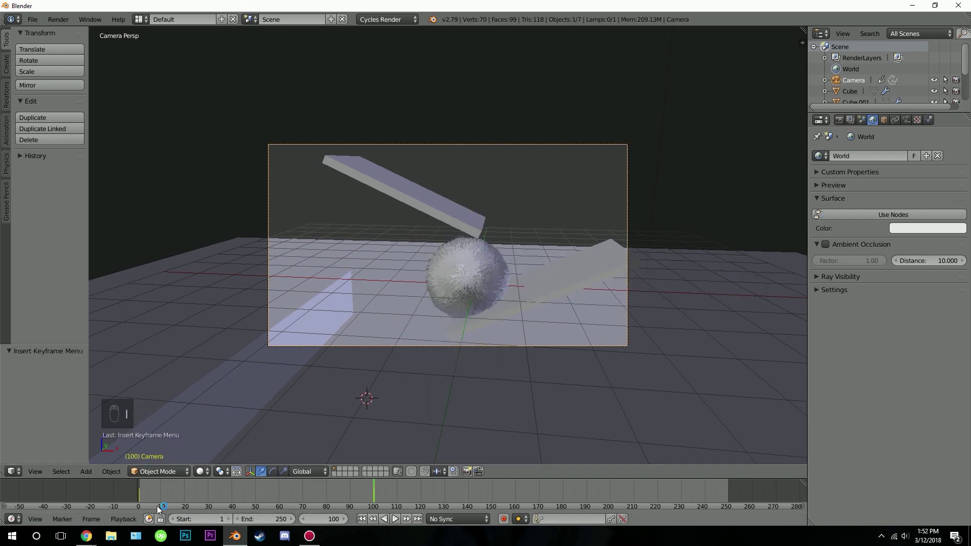
# Step: Advance to where the ball reaches the floor, reposition the camera and keyframe it again
pyautogui.doubleClick(149, 498)
pyautogui.middleClick(155, 496)
pyautogui.middleClick(166, 494)
pyautogui.click(168, 493)
pyautogui.moveTo(174, 494); pyautogui.dragTo(236, 494)
pyautogui.middleClick(244, 493)
pyautogui.middleClick(257, 493)
pyautogui.moveTo(258, 492); pyautogui.dragTo(304, 490)
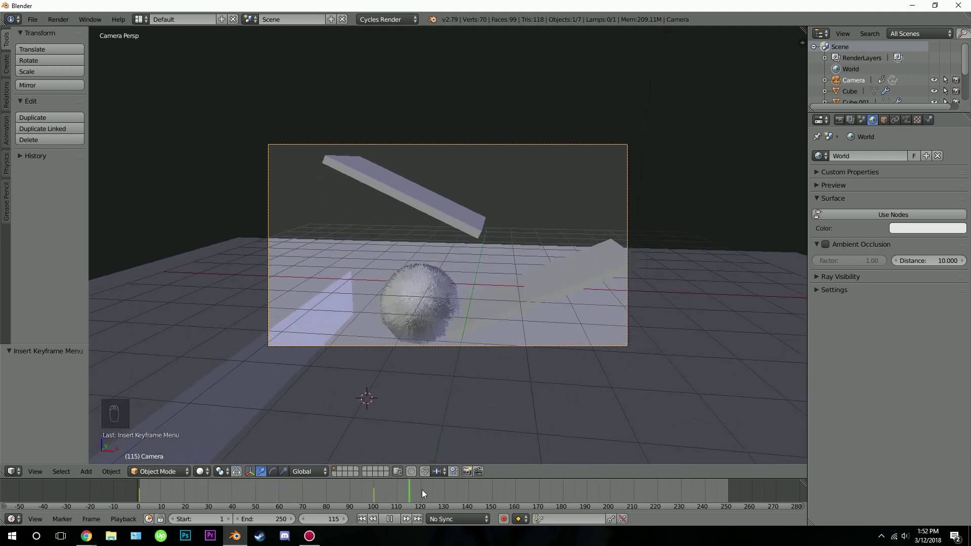
pyautogui.press('g')
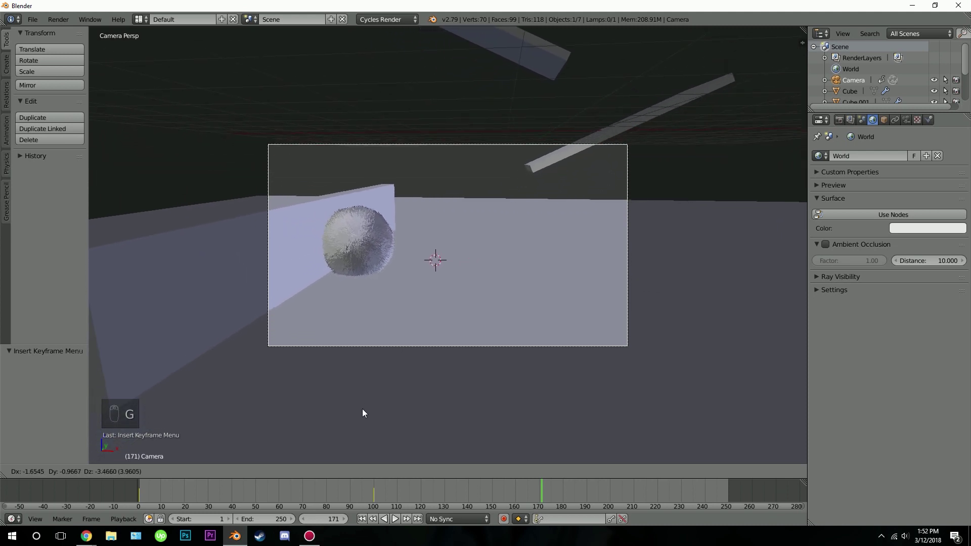
pyautogui.click(365, 412)
pyautogui.press('i')
# Step: Play the bounce animation through the camera view, then rewind to frame 1
pyautogui.moveTo(475, 231); pyautogui.dragTo(363, 521)
pyautogui.moveTo(363, 522); pyautogui.dragTo(464, 342)
pyautogui.press('alt+a')
pyautogui.press('alt+a')
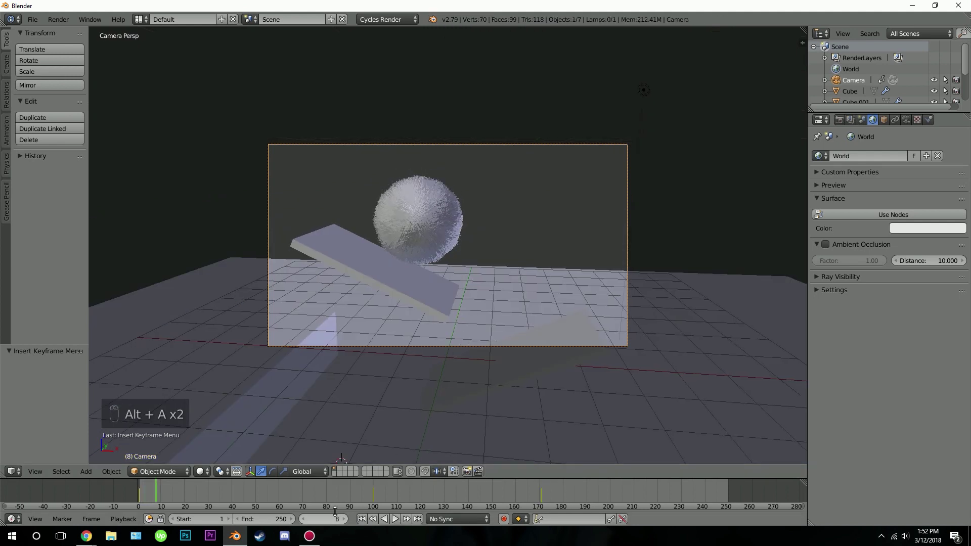
pyautogui.moveTo(291, 498); pyautogui.dragTo(366, 495)
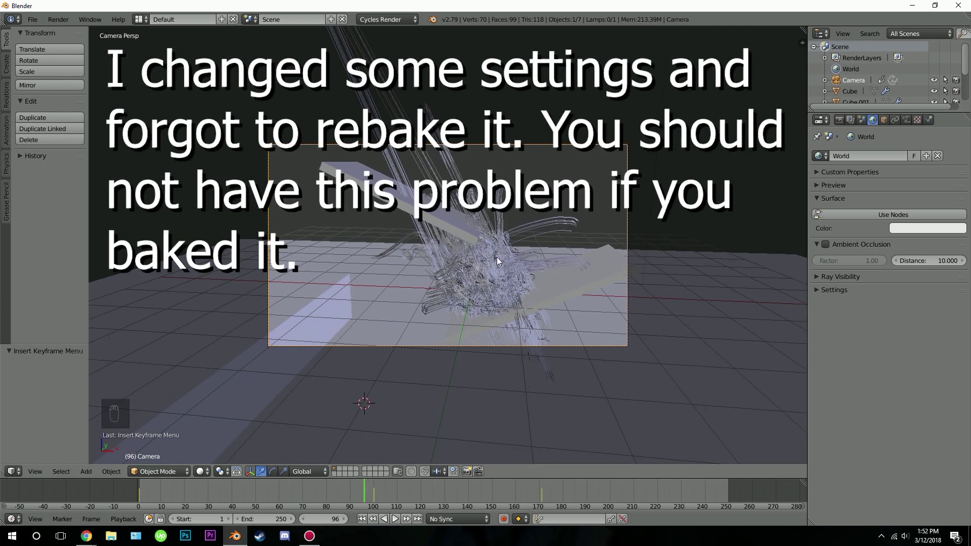
pyautogui.moveTo(429, 503); pyautogui.dragTo(364, 530)
pyautogui.moveTo(366, 526); pyautogui.dragTo(618, 206)
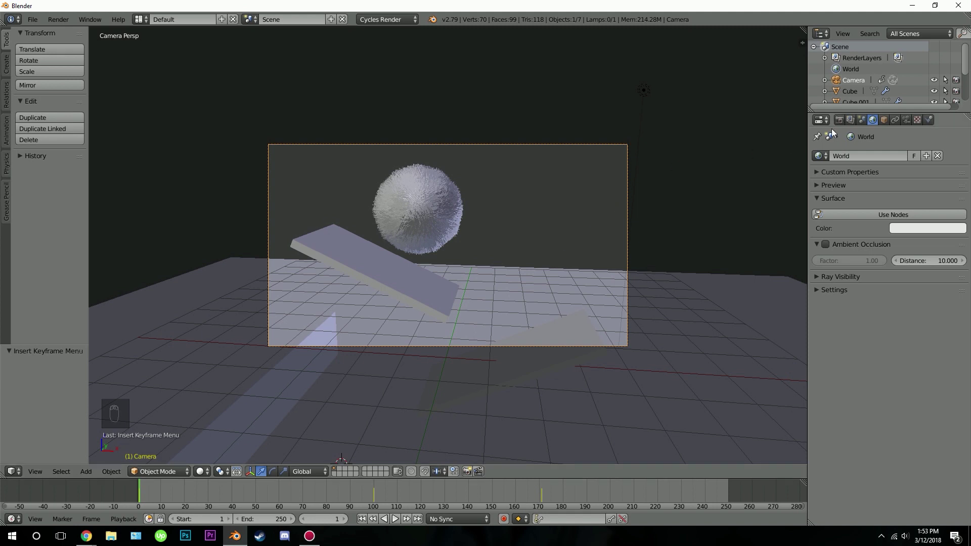
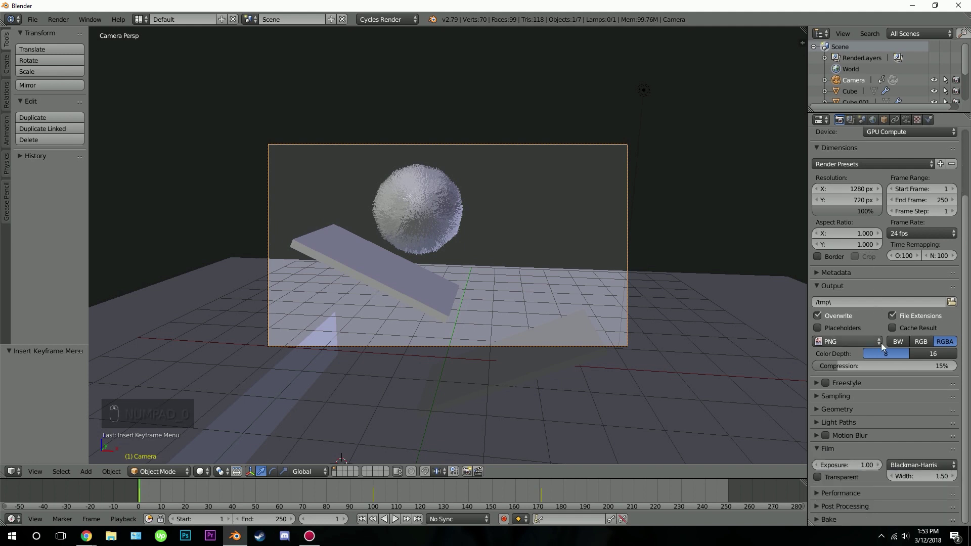
# Step: Set render resolution 1280×720 at 100% with 30 render samples
pyautogui.moveTo(870, 407); pyautogui.dragTo(926, 452)
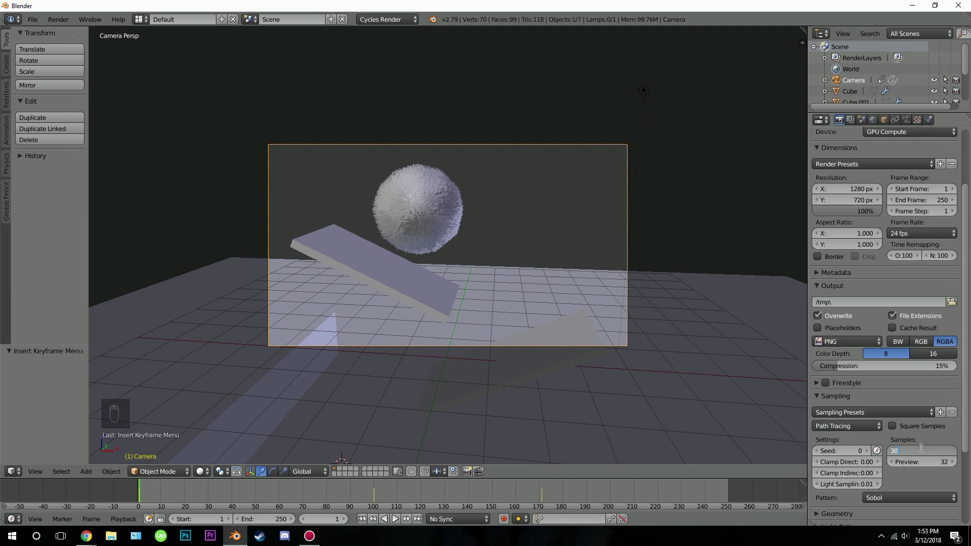